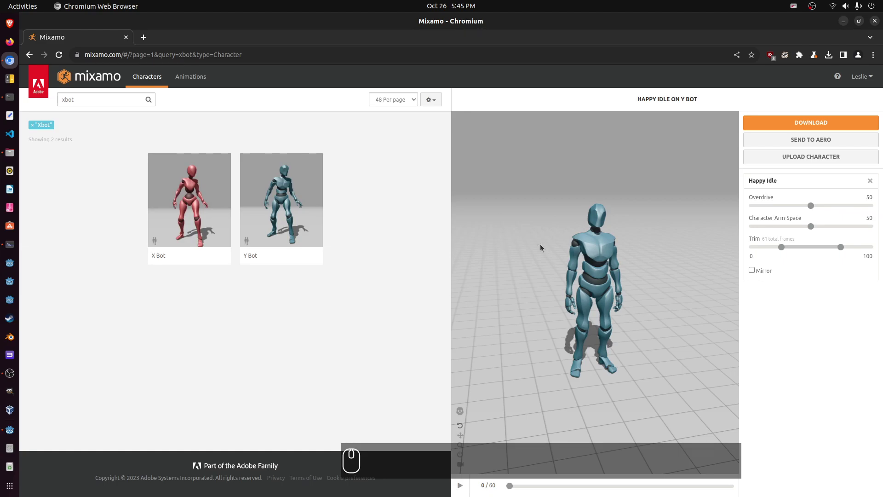
Search the Mixamo characters for 'soldier' to find Steve.
left_click(99, 99)
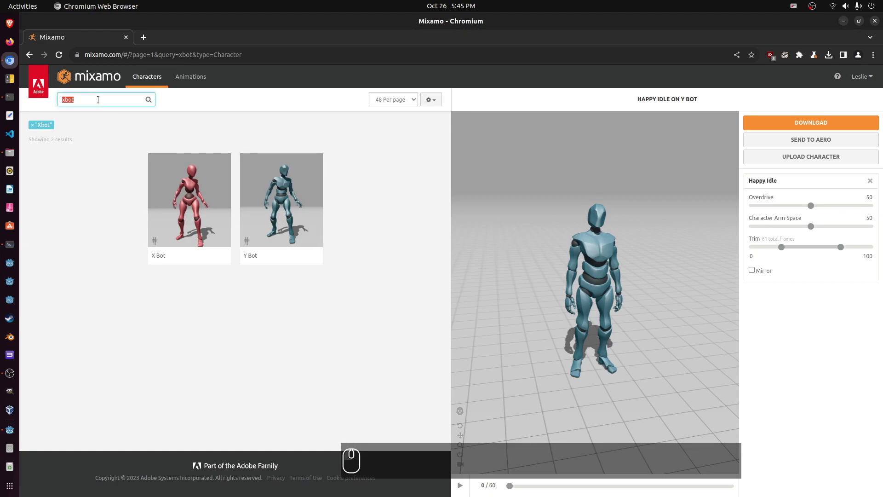
type("soldier")
key("Return")
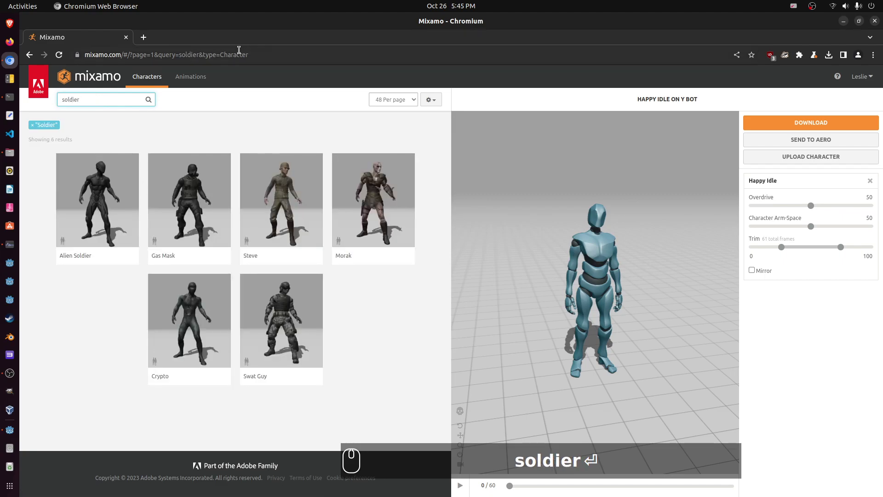
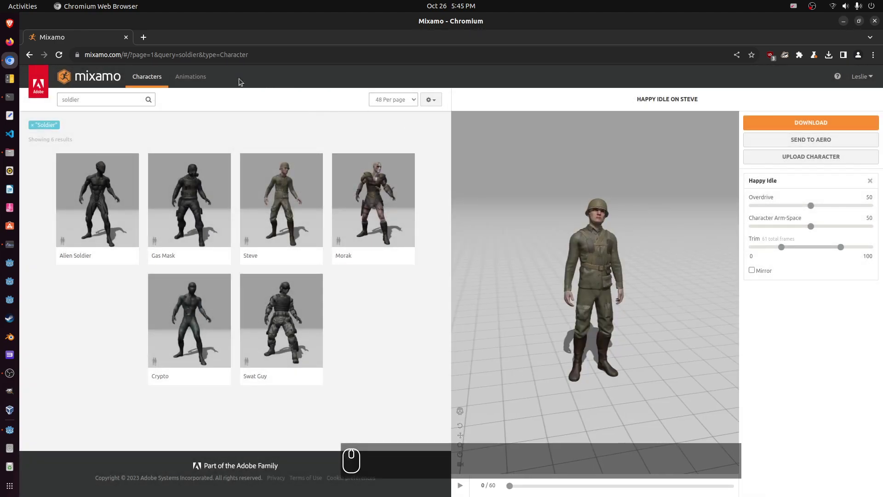
Search the Animations library for 'tpose' and dismiss the genre filter list.
left_click(187, 76)
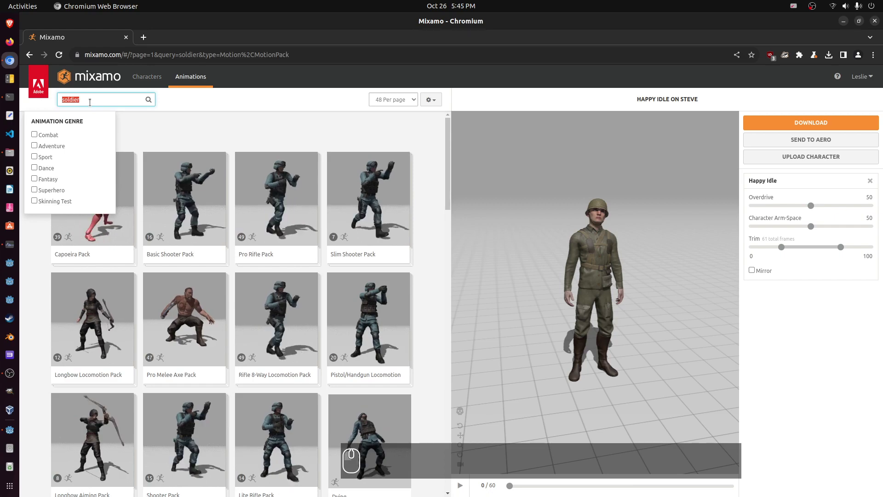
type("tpose")
key("Return")
key("Return")
key("BackSpace")
key("Return")
left_click(307, 112)
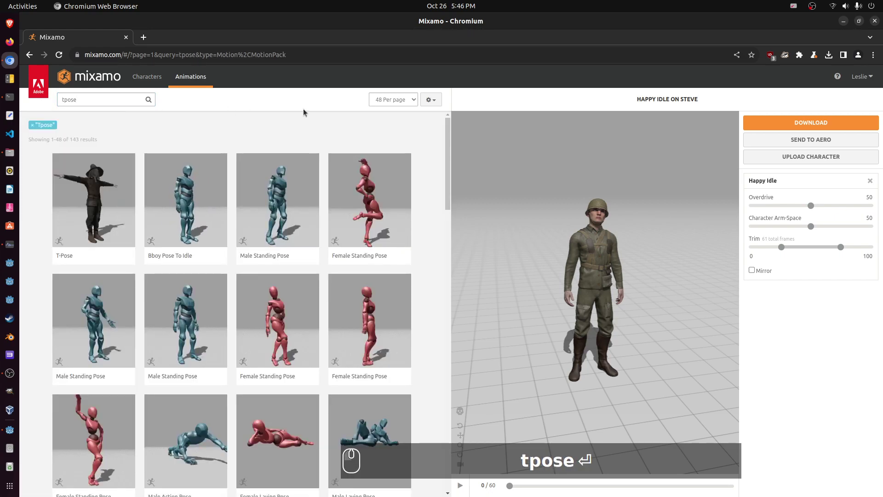
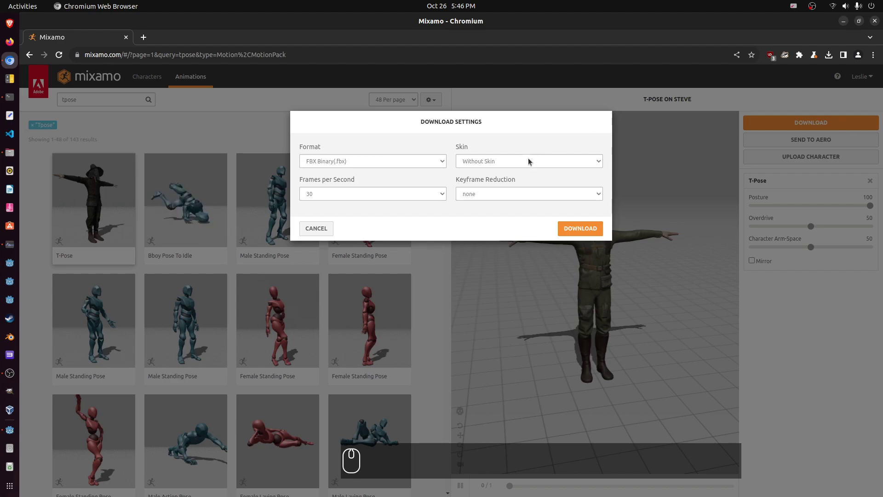
Set the T-Pose download's Skin option to 'With Skin'.
left_click(531, 162)
left_click(522, 172)
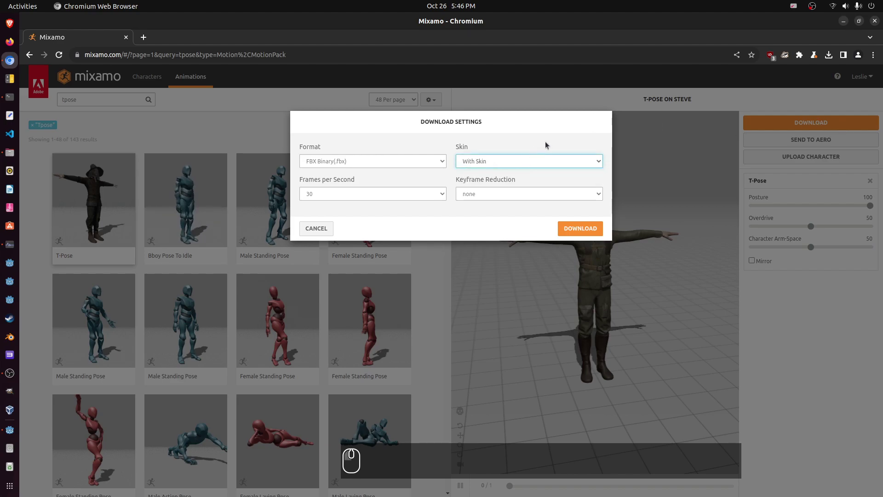
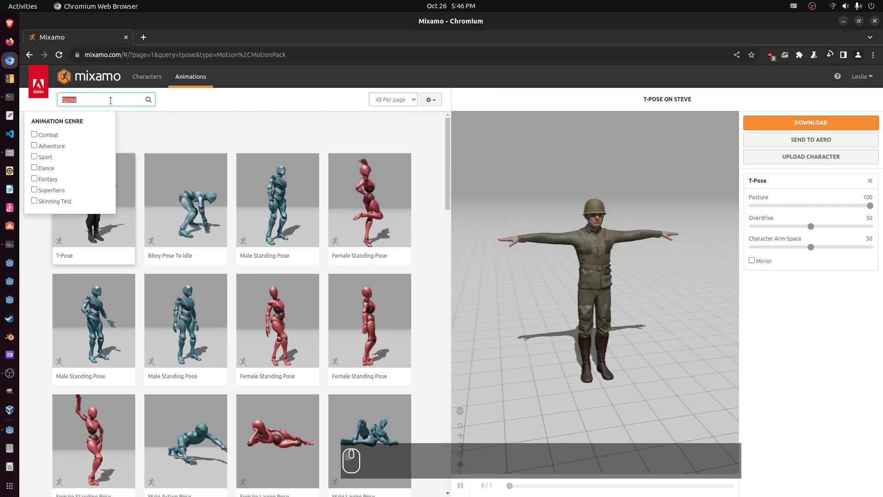
Search animations for 'idle' and scroll down to the Happy Idle clip.
type("idle")
key("Return")
key("Return")
key("BackSpace")
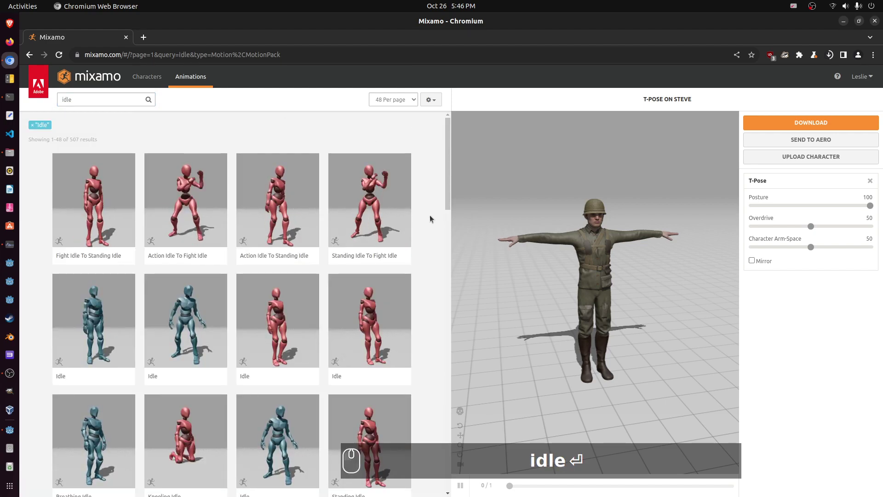
scroll("down", 3)
scroll("down", 3)
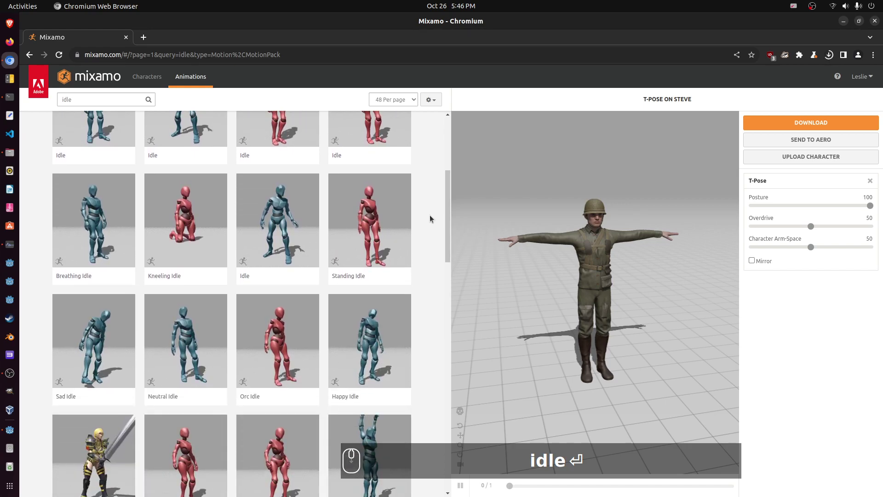
key("Return")
key("BackSpace")
key("Return")
key("BackSpace")
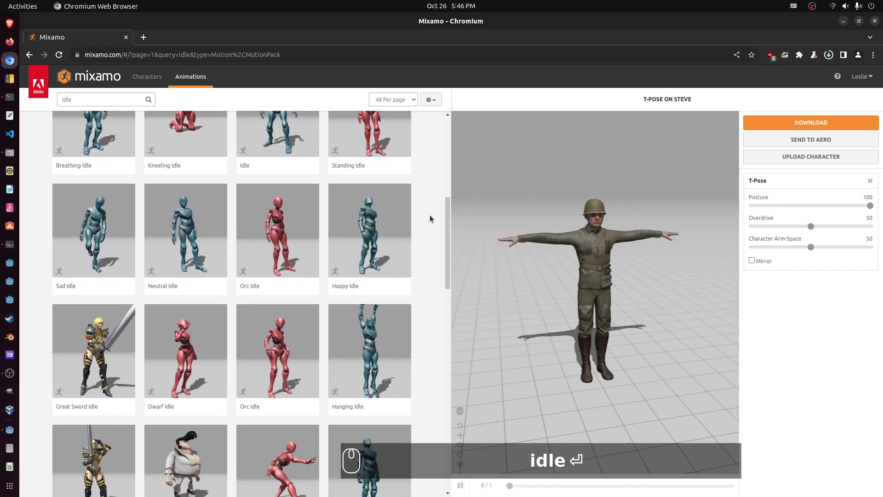
Check the recent downloads, then set the Happy Idle download to 'Without Skin'.
key("Return")
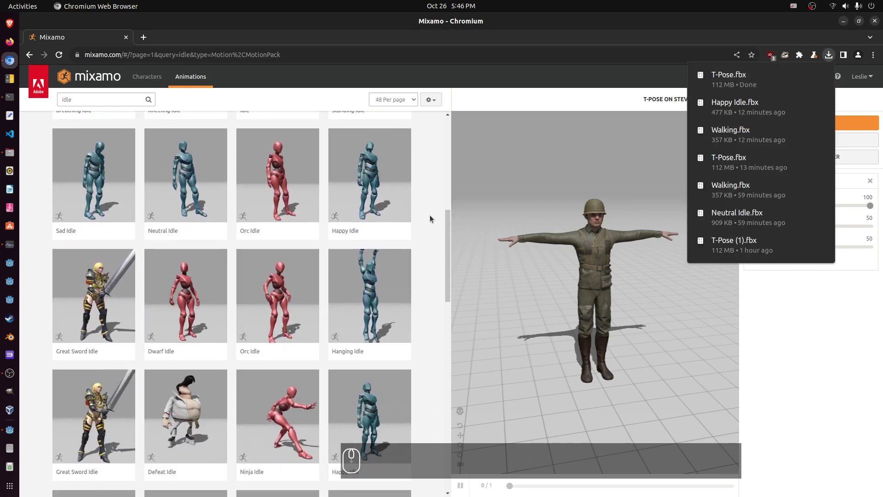
left_click(433, 218)
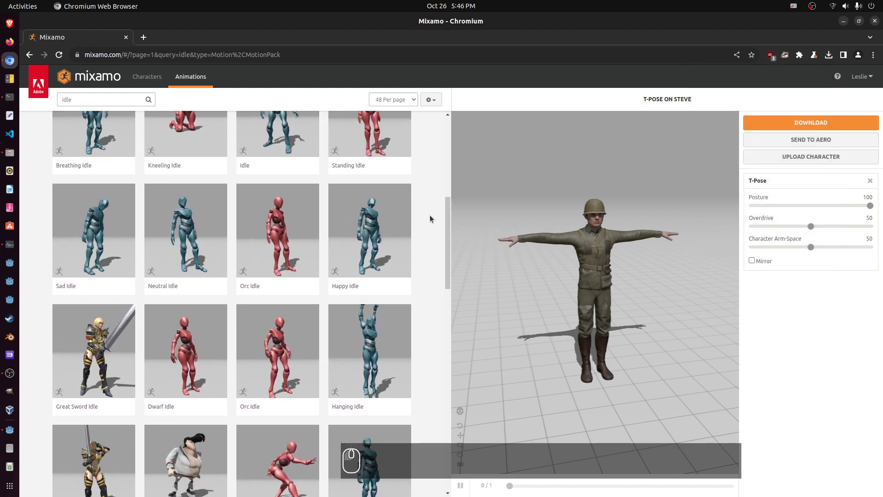
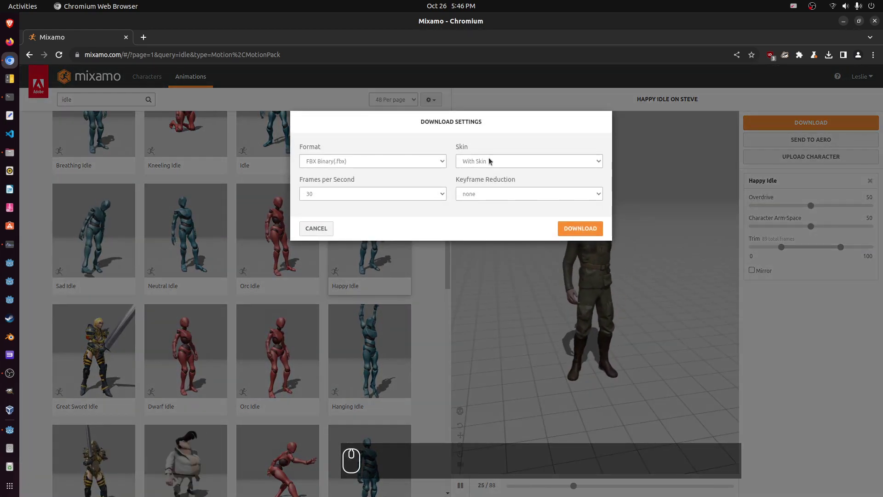
left_click(492, 160)
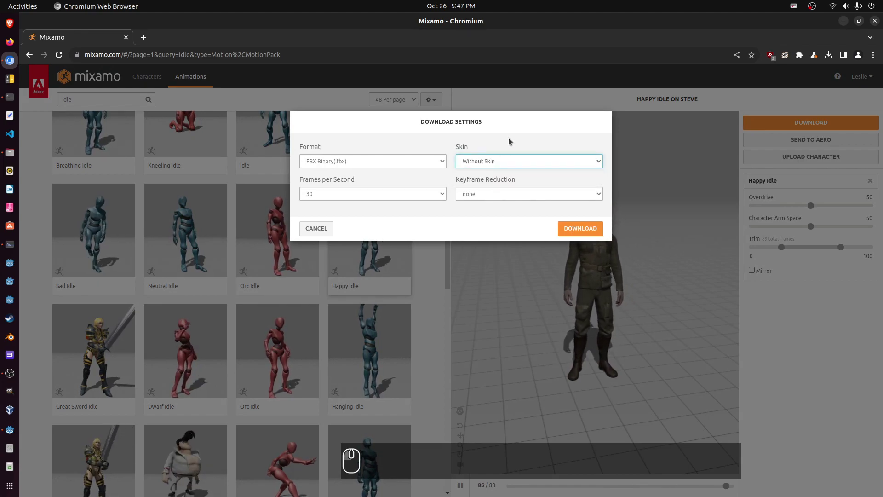
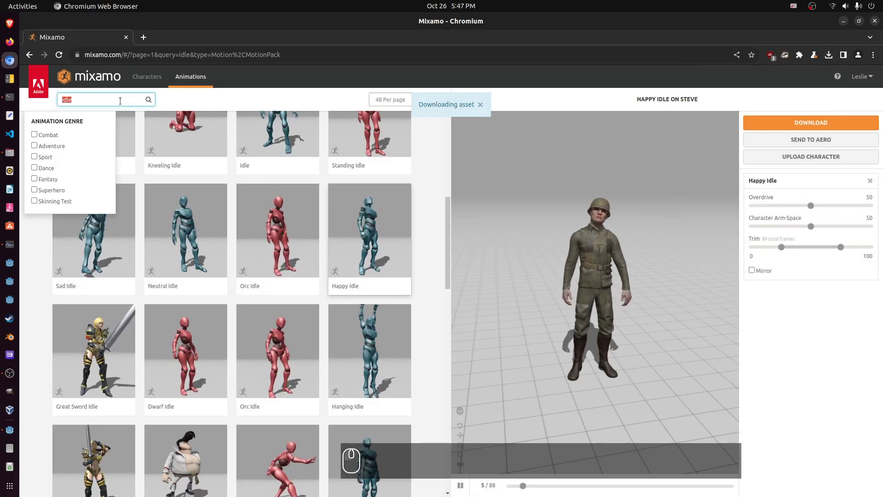
Search animations for 'walking', select Walking and turn on In Place.
type("alking")
key("Return")
key("Return")
key("BackSpace")
key("Return")
key("BackSpace")
key("Return")
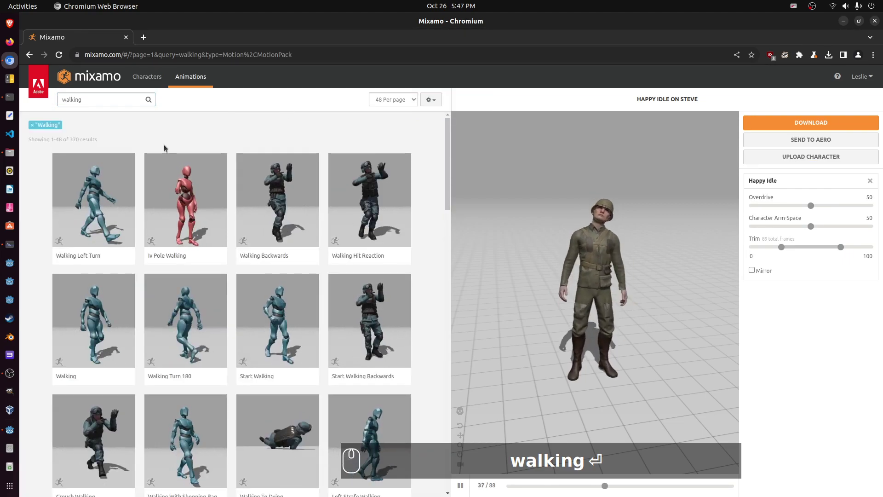
key("BackSpace")
key("Return")
key("BackSpace")
key("Return")
key("BackSpace")
key("Return")
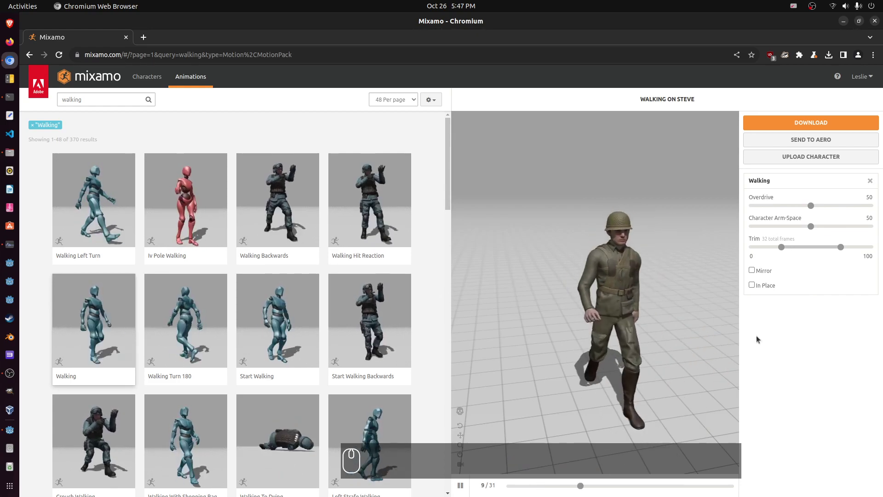
left_click(763, 288)
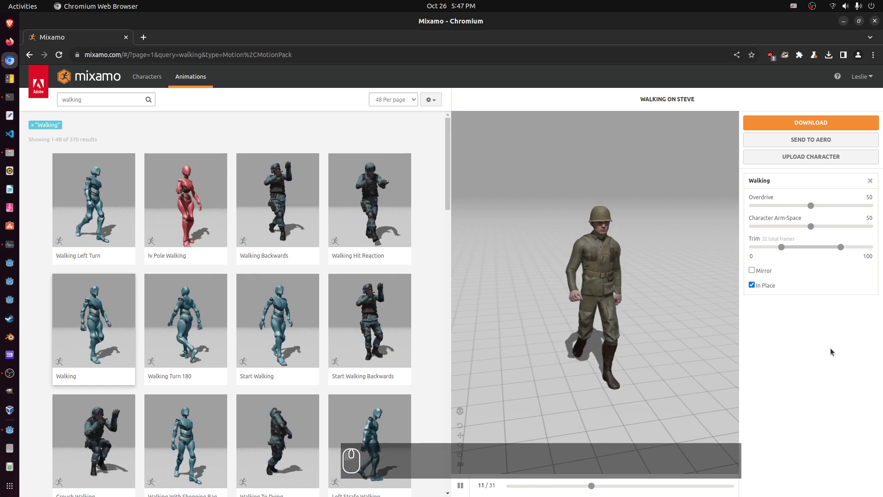
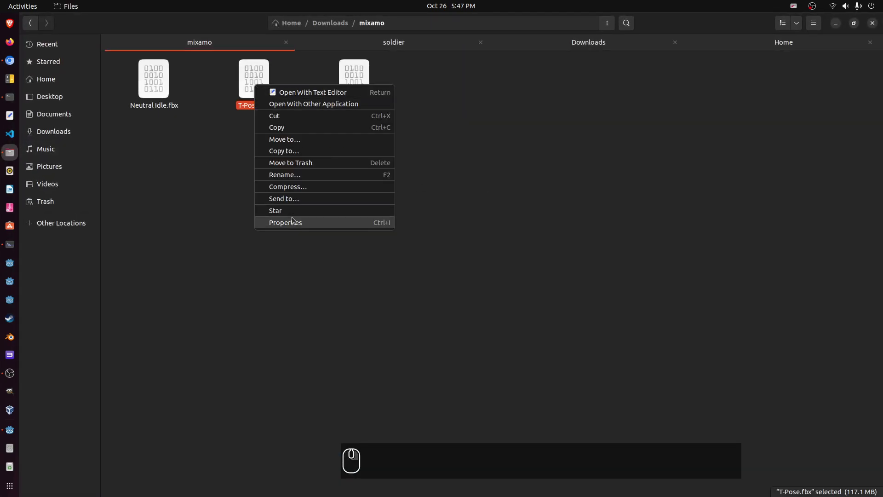
Check the downloaded FBX files in the mixamo folder, then launch Blender from the dock.
left_click_drag(293, 220, 152, 87)
left_click_drag(165, 228, 358, 79)
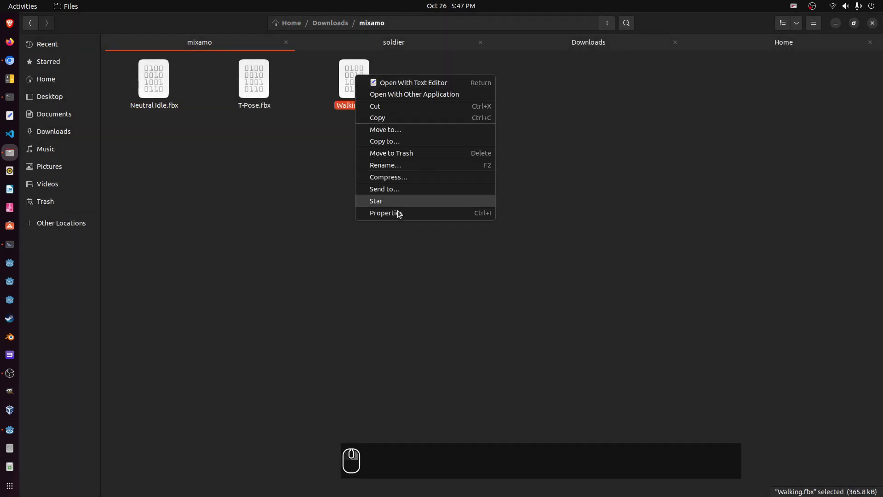
left_click_drag(398, 218, 544, 162)
left_click_drag(540, 158, 432, 286)
left_click_drag(432, 286, 6, 335)
left_click(6, 335)
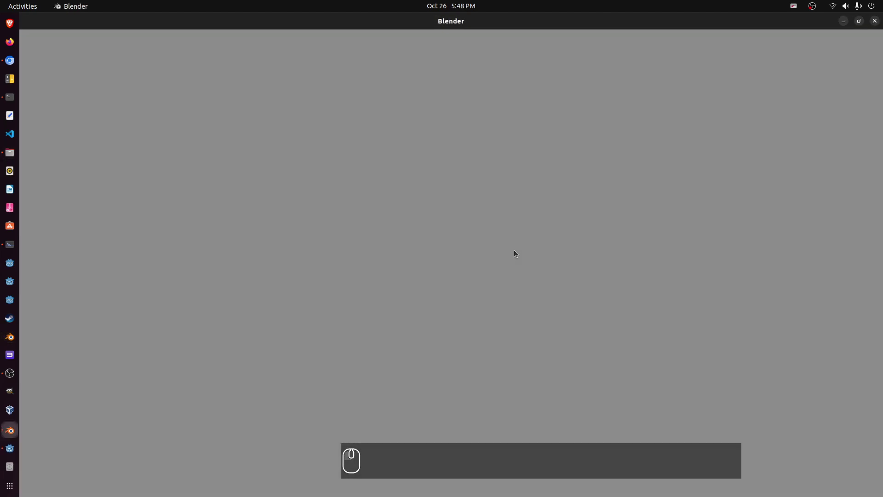
Dismiss the startup screen and delete Blender's default scene objects.
left_click(454, 101)
type("ax")
left_click(454, 101)
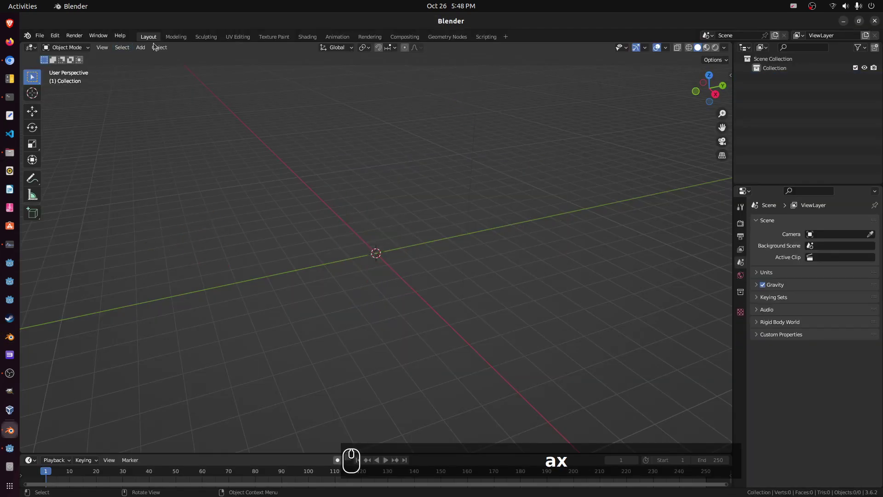
Import T-Pose.fbx from the mixamo downloads folder via File > Import > FBX.
left_click_drag(38, 34, 211, 251)
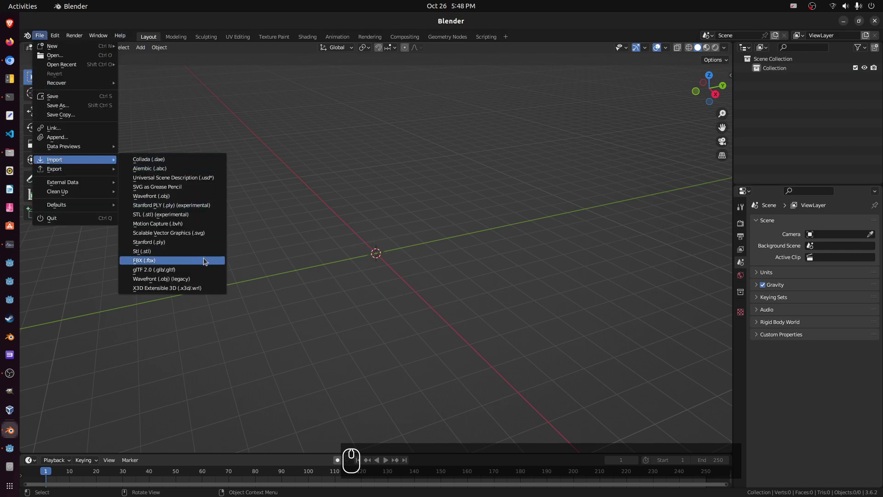
left_click(204, 260)
left_click(196, 307)
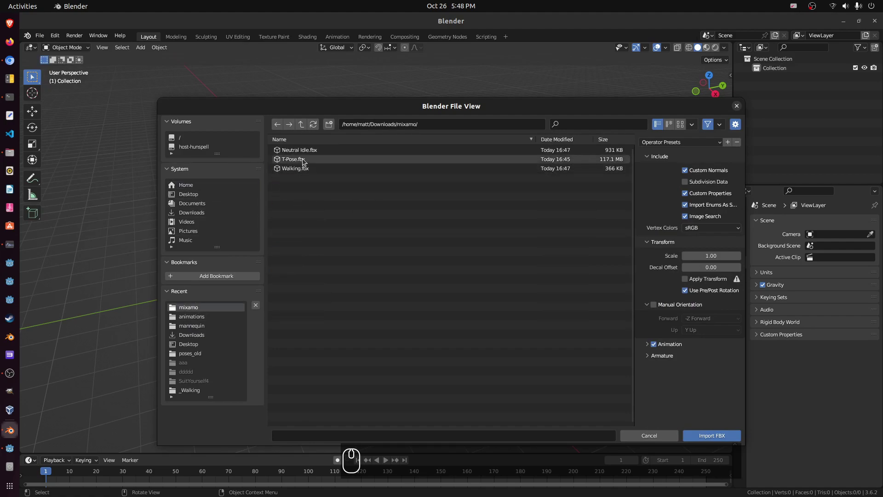
left_click(298, 159)
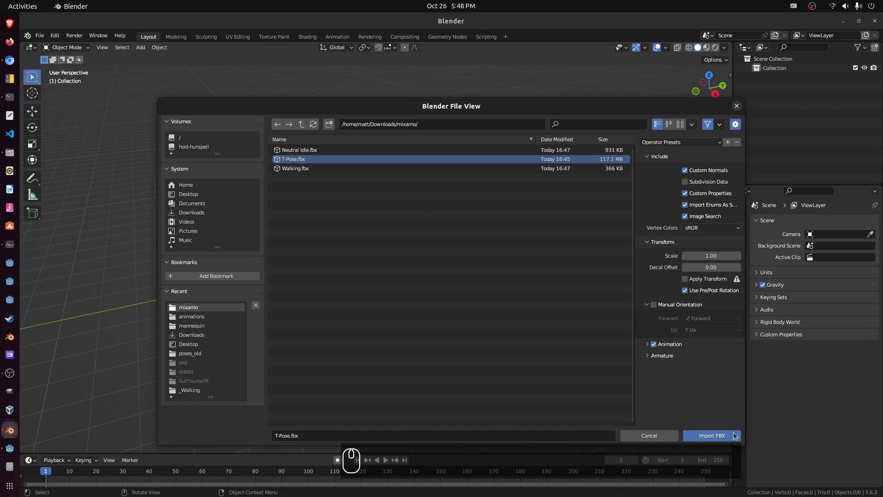
left_click(731, 436)
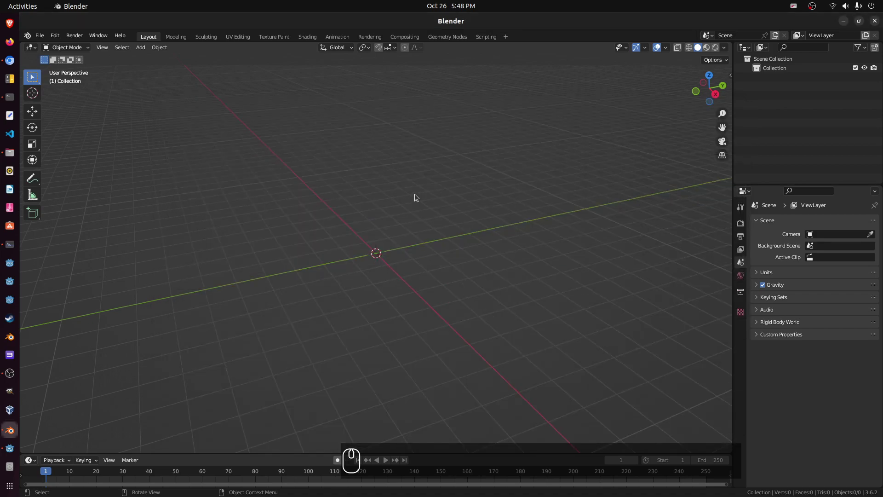
Import Neutral Idle.fbx and Walking.fbx into the scene.
scroll("up", 3)
middle_click(354, 223)
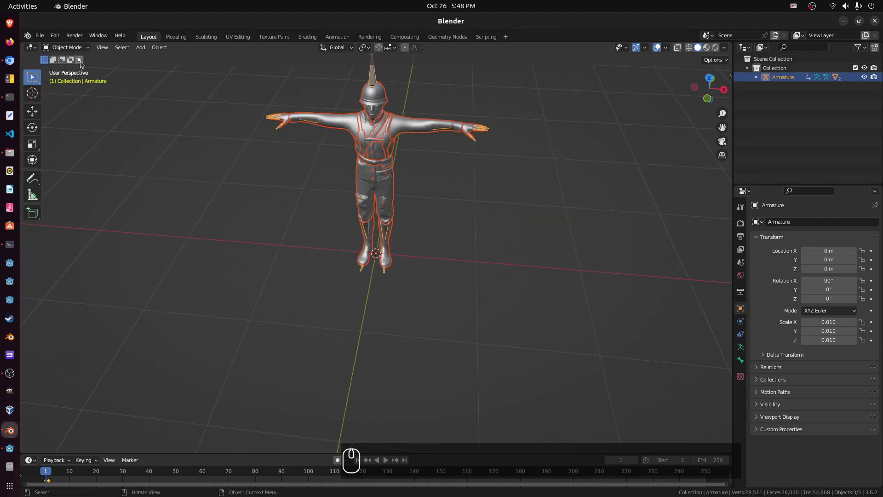
left_click(41, 39)
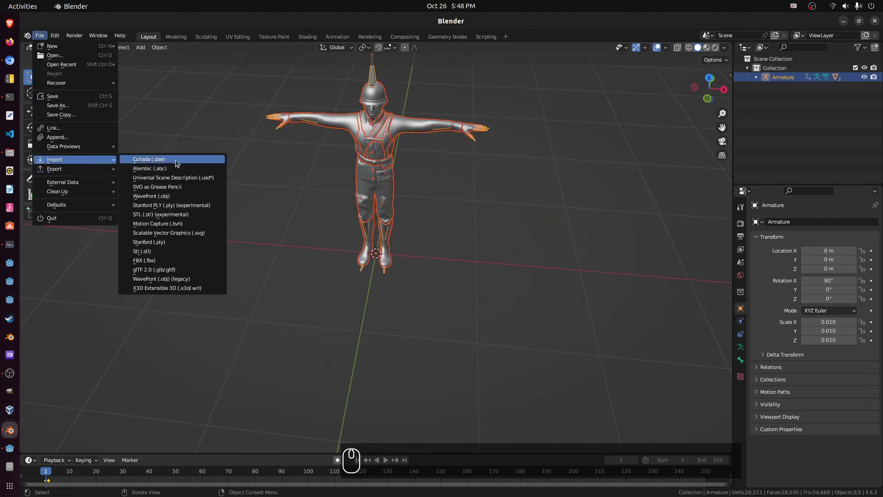
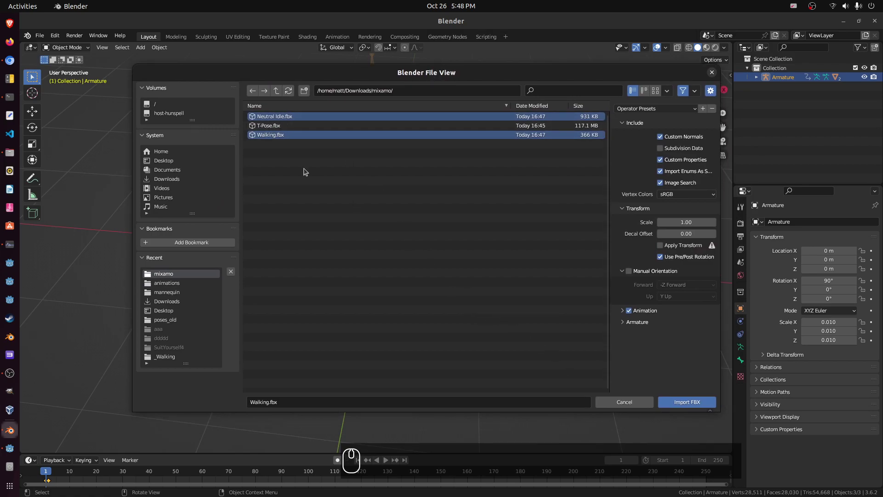
left_click(691, 405)
Delete the extra Armature.001 and Armature.002 from the Outliner.
scroll("down", 3)
left_click_drag(785, 78, 796, 95)
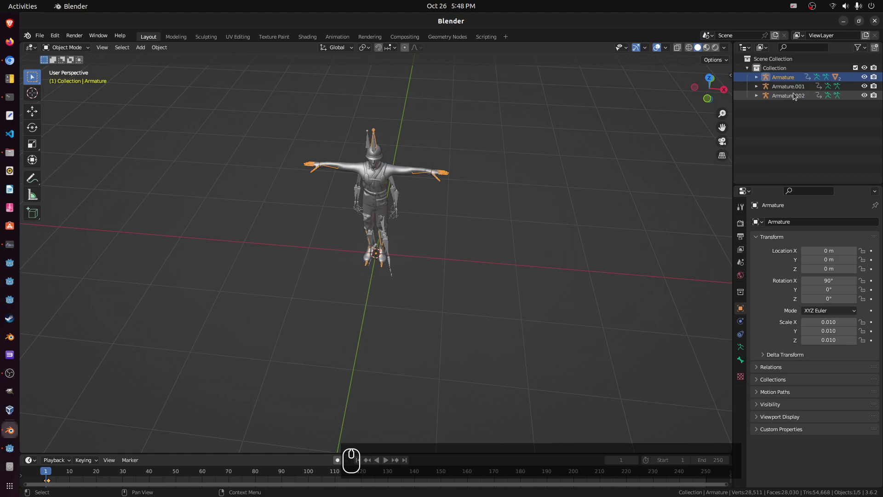
left_click(786, 87)
left_click_drag(782, 77, 789, 88)
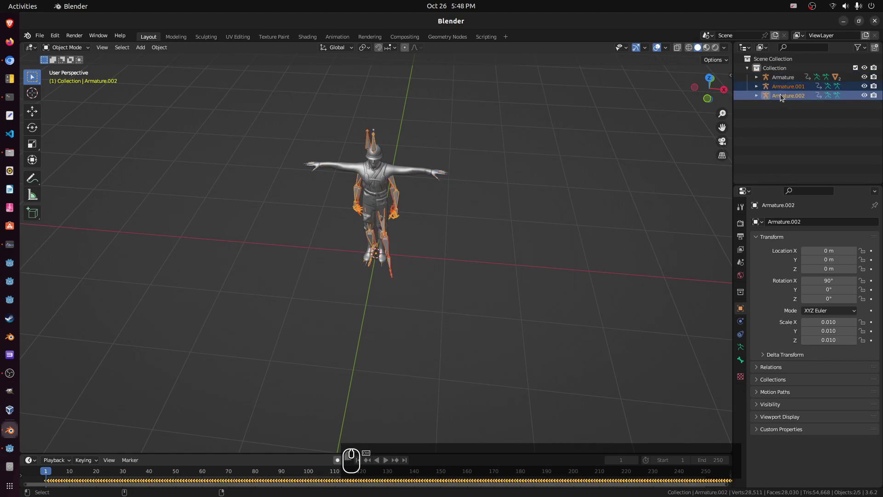
key("x")
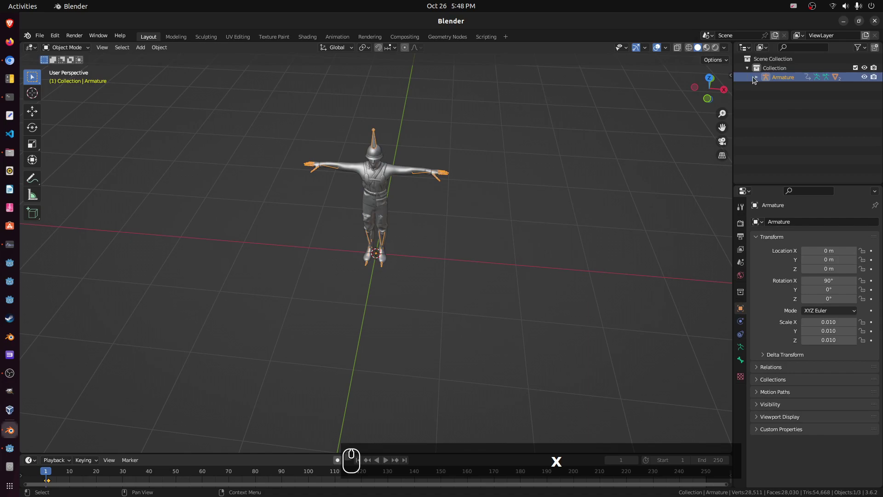
Expand the Armature to check its Ch49_body meshes and select the soldier's Armature.
left_click(757, 78)
left_click_drag(799, 116, 862, 114)
left_click(862, 113)
double_click(862, 114)
left_click(867, 123)
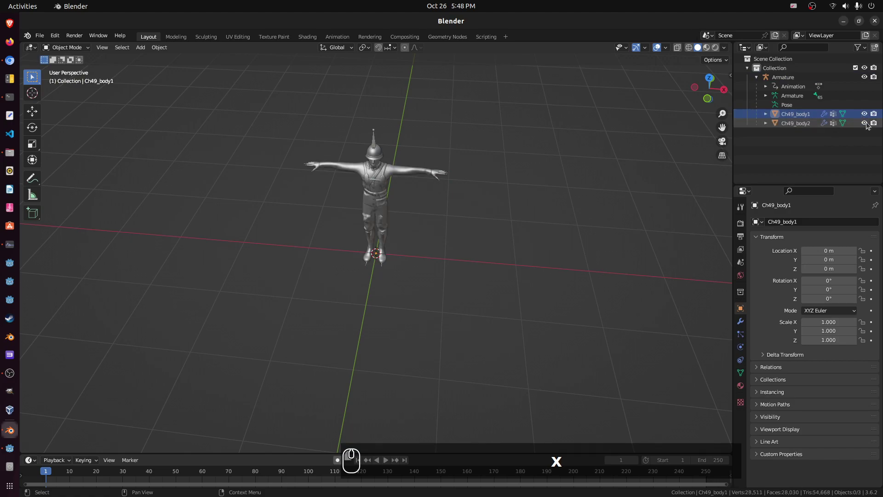
left_click(793, 80)
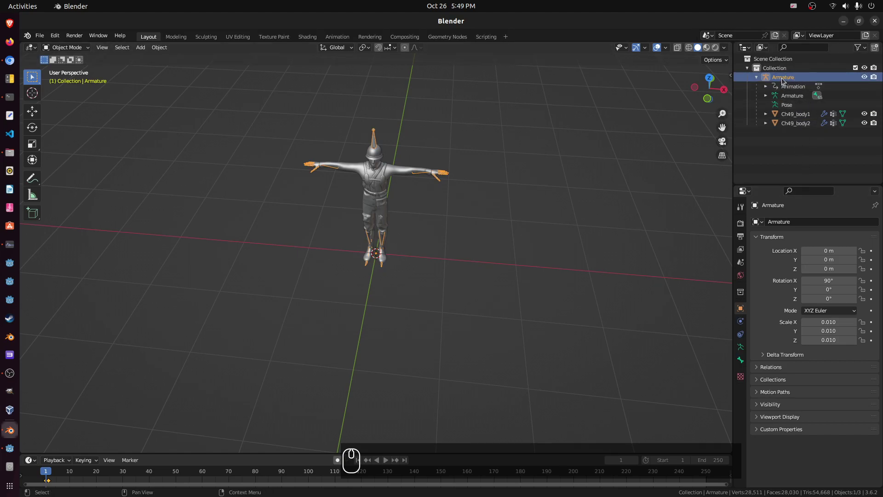
scroll("up", 3)
middle_click(451, 220)
middle_click(477, 206)
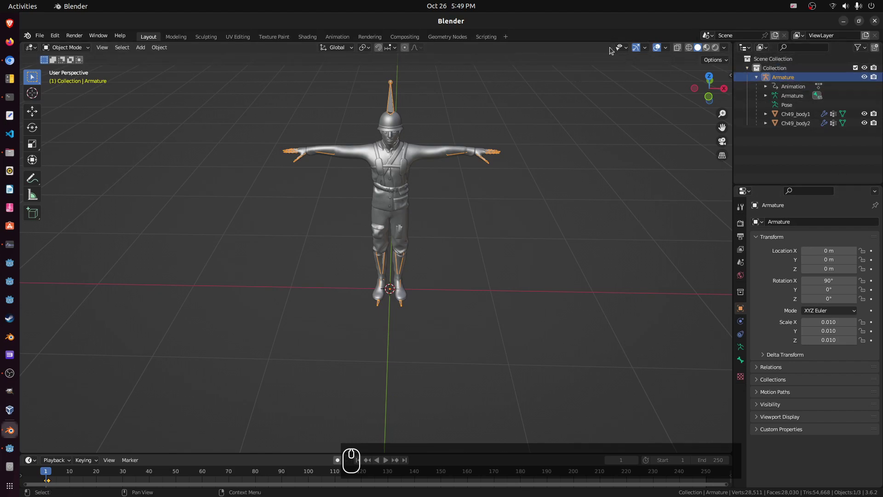
Apply the Armature's rotation so it reads 0°, then check the Ch49_body meshes' transforms.
left_click_drag(523, 121, 799, 117)
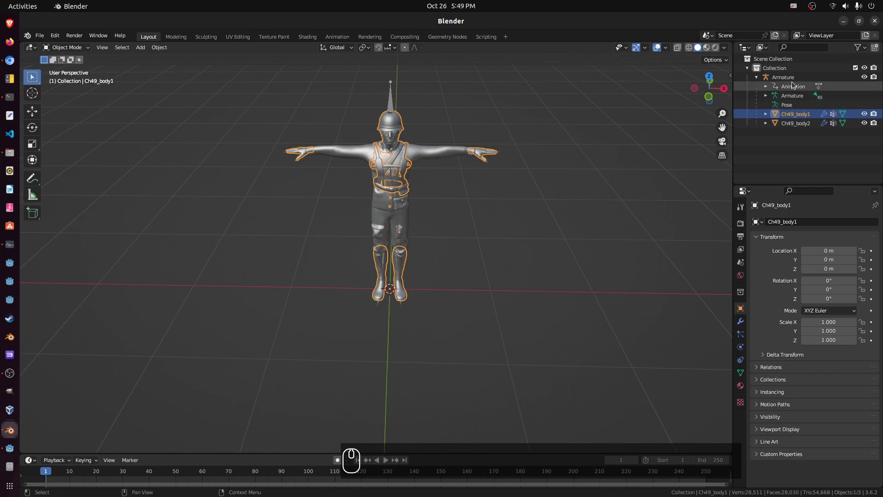
left_click(792, 80)
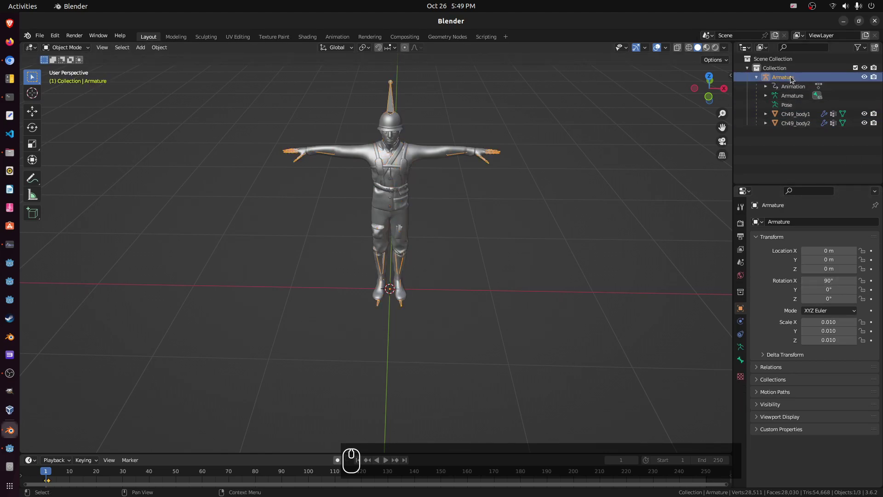
left_click(156, 52)
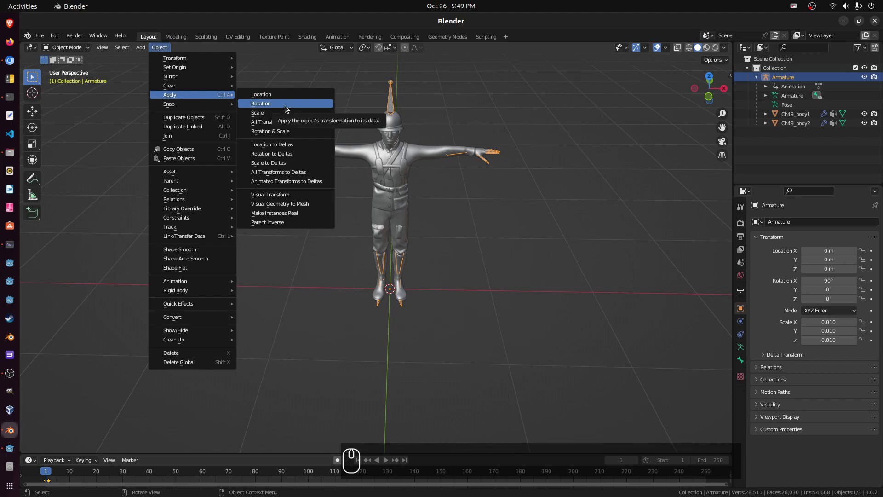
left_click(287, 108)
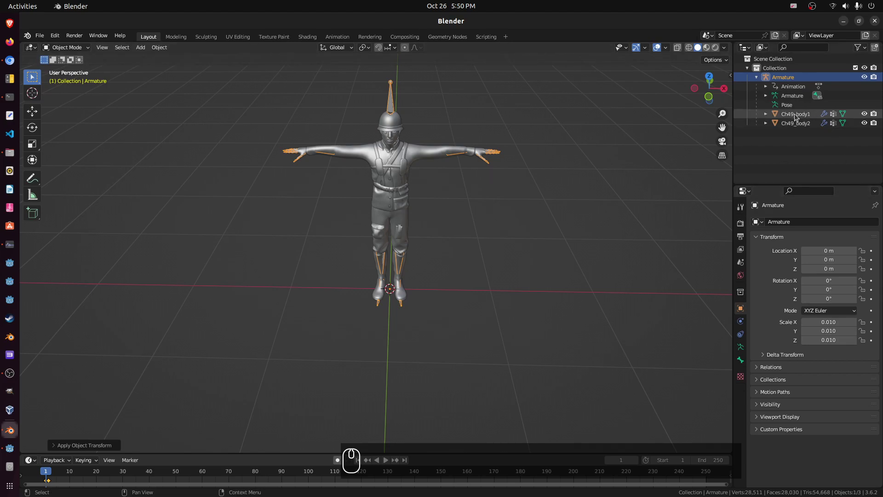
left_click(794, 115)
left_click(795, 127)
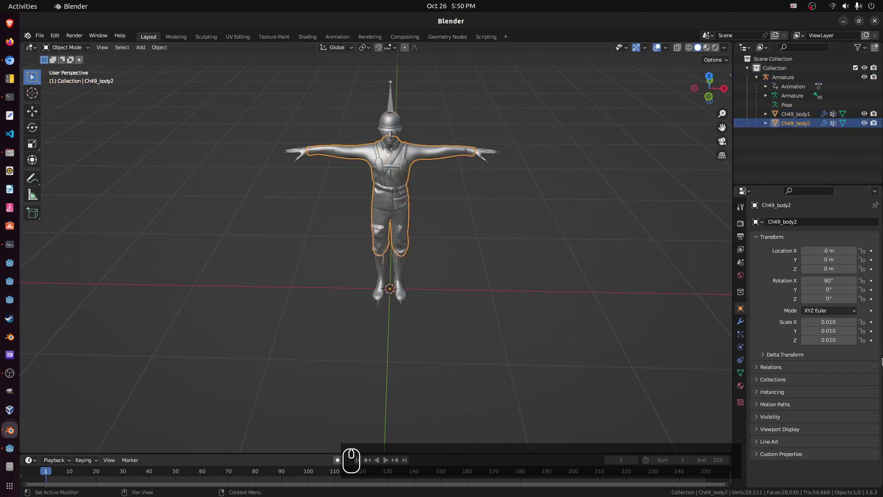
Clear the Armature's scale to 1.000 and zoom out to fit the full-size soldier.
left_click_drag(790, 81, 164, 47)
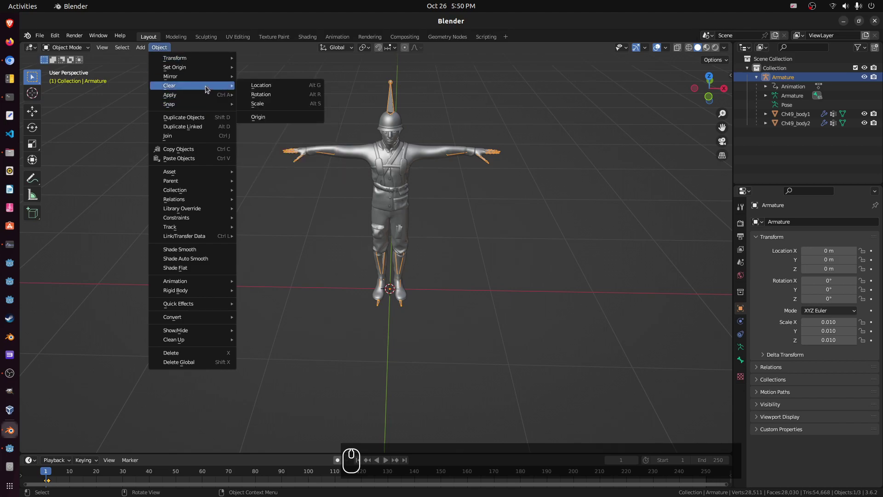
left_click_drag(207, 88, 282, 85)
left_click(283, 105)
scroll("down", 3)
scroll("up", 3)
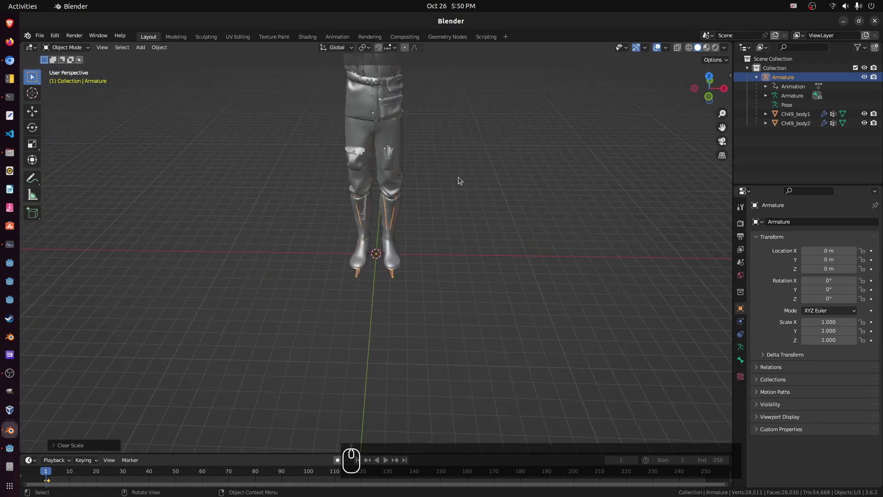
left_click_drag(459, 187, 469, 256)
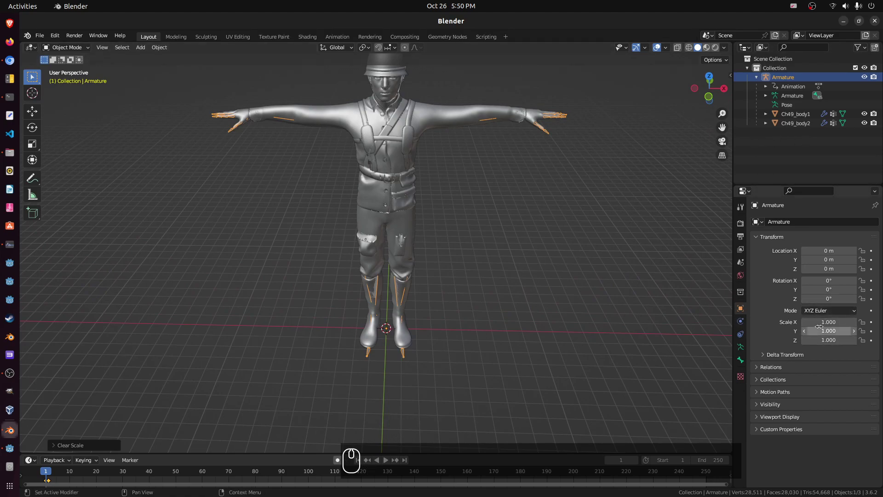
Check the body meshes' scale in the Outliner and reselect the Armature.
left_click(795, 90)
left_click(785, 94)
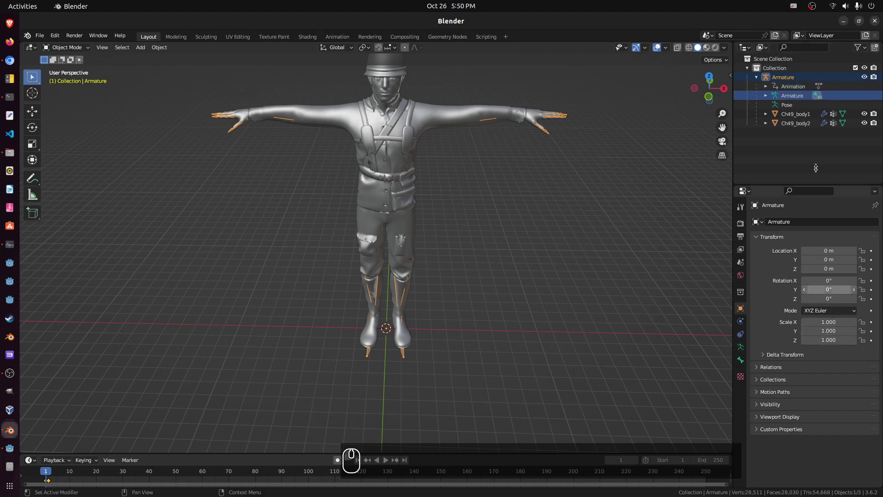
left_click(788, 106)
left_click(801, 118)
left_click(799, 123)
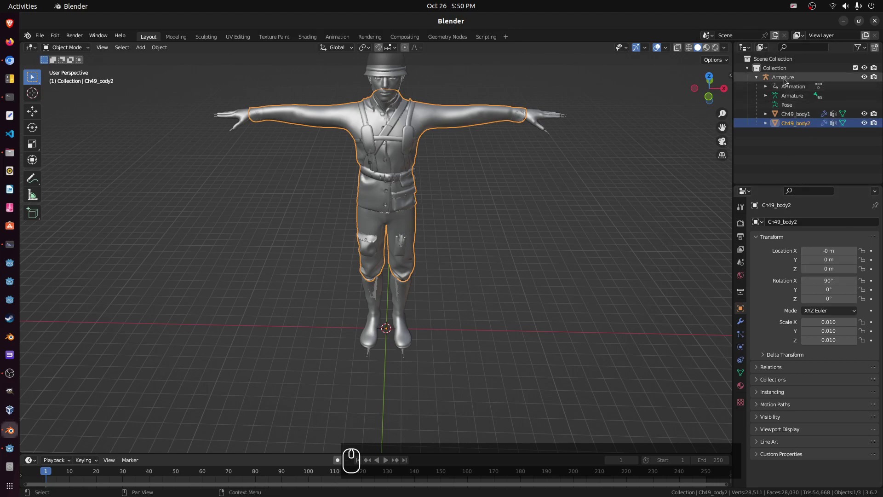
left_click_drag(785, 80, 790, 73)
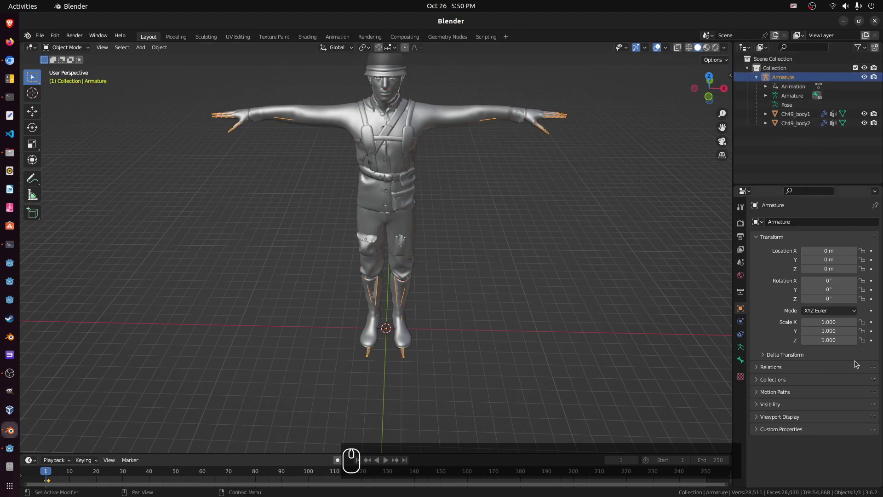
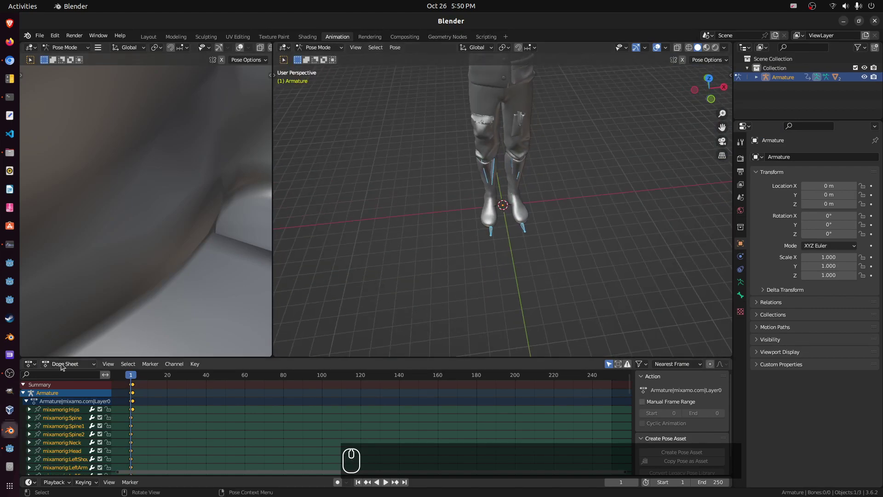
Switch the timeline editor to the Action Editor.
left_click_drag(62, 364, 430, 373)
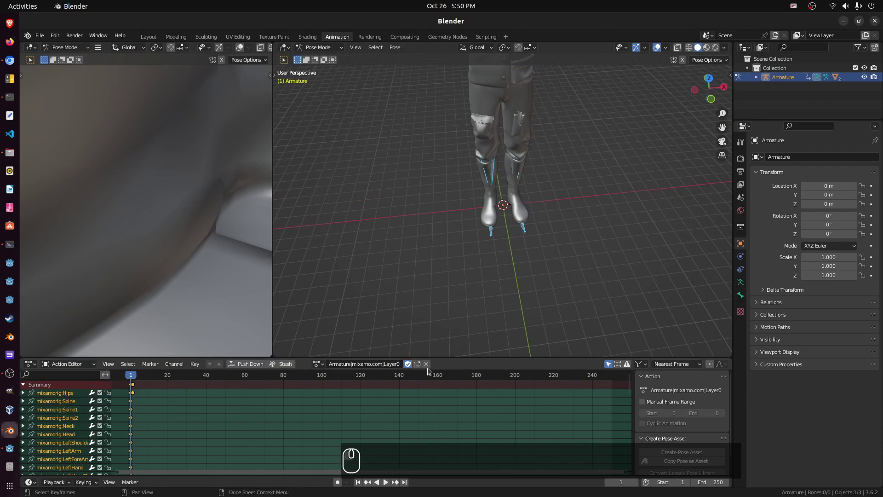
middle_click(510, 253)
scroll("down", 3)
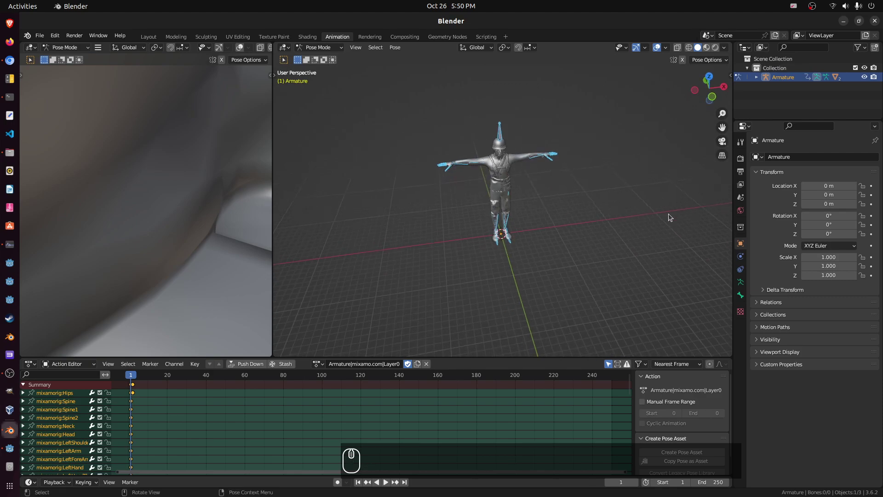
Assign the Armature.001|mixamo.com|Layer0 action and scrub back to frame 0.
left_click(323, 368)
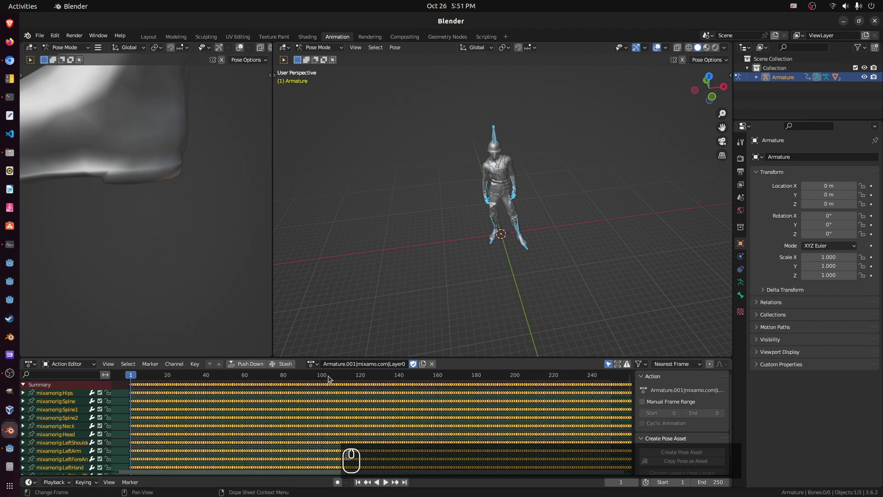
left_click_drag(133, 376, 621, 382)
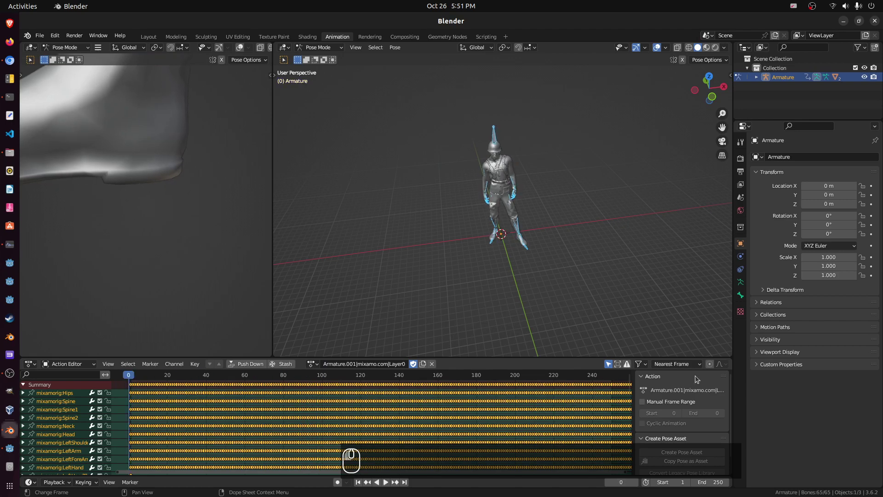
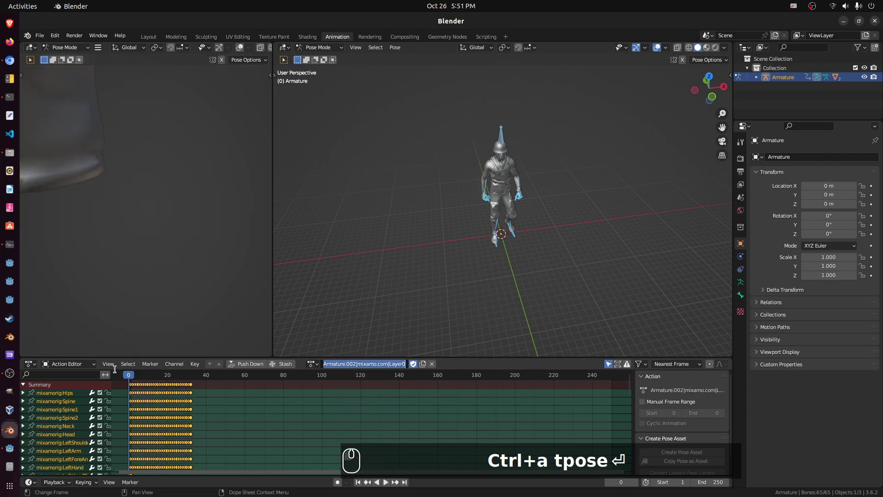
left_click(129, 379)
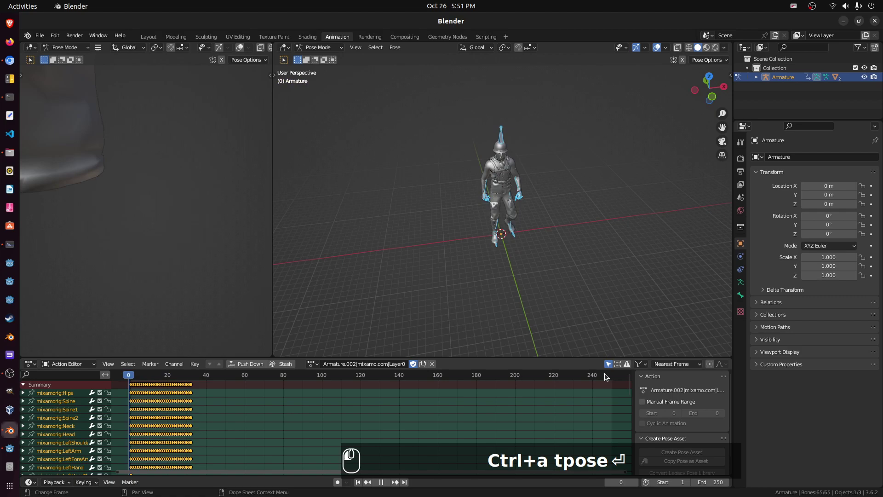
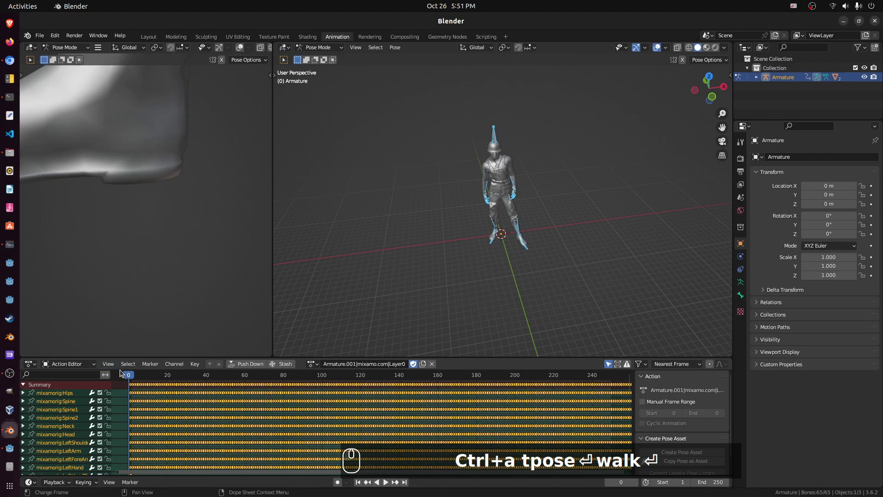
Rename the armature's long mixamo action to idle.
left_click(335, 365)
type("dle")
middle_click(418, 288)
key("Return")
middle_click(604, 201)
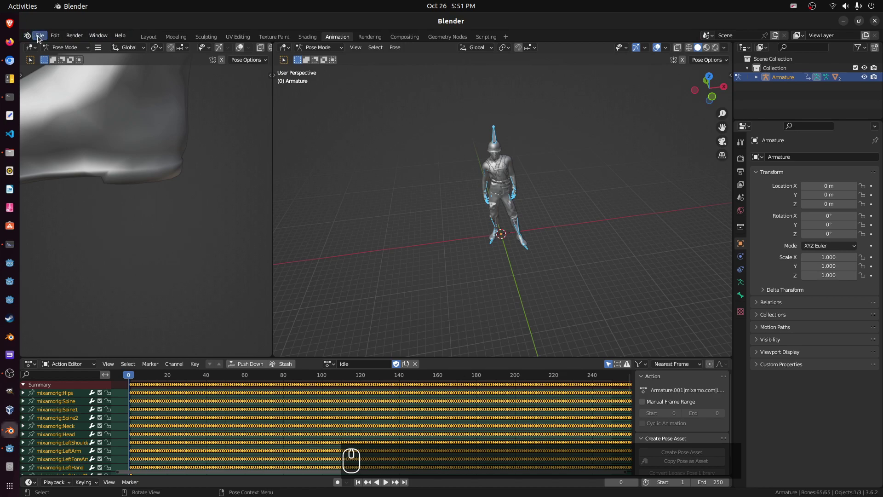
Start a glTF 2.0 export of the scene into the Downloads/mixamo folder.
left_click(40, 40)
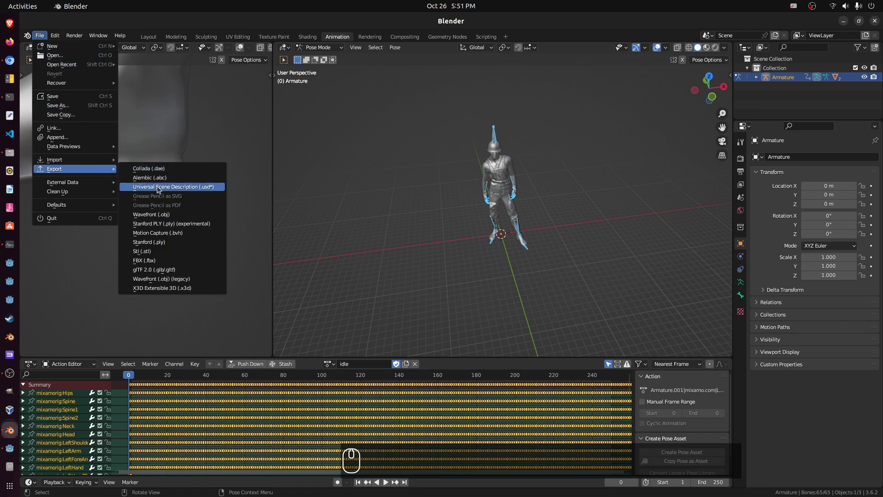
left_click(206, 272)
left_click(617, 110)
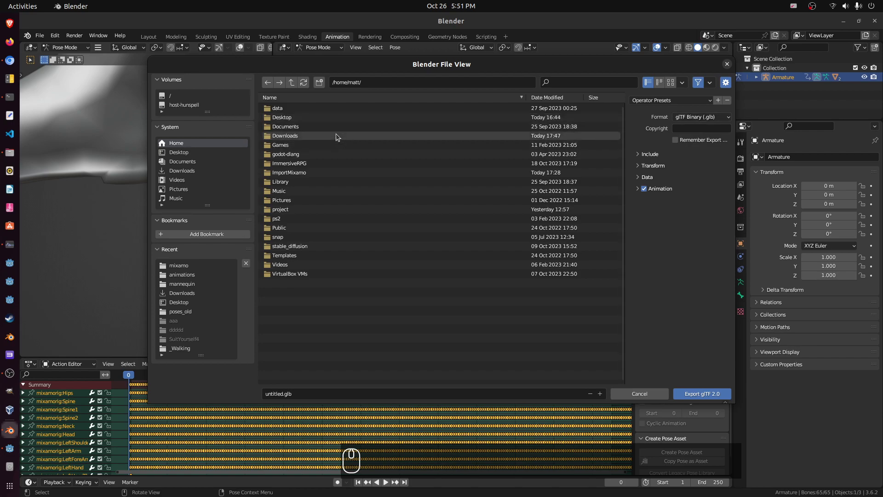
left_click(197, 262)
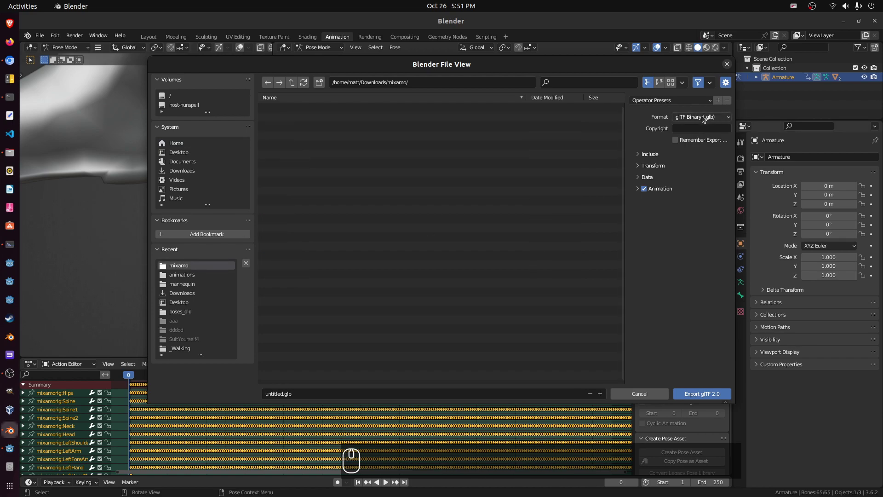
Set the export format to glTF Embedded (.gltf) and export.
left_click(705, 118)
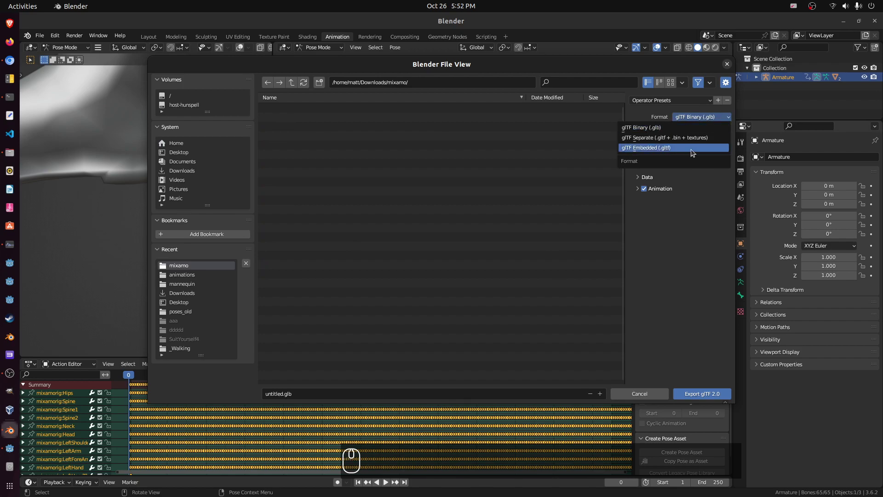
left_click(689, 117)
left_click(676, 148)
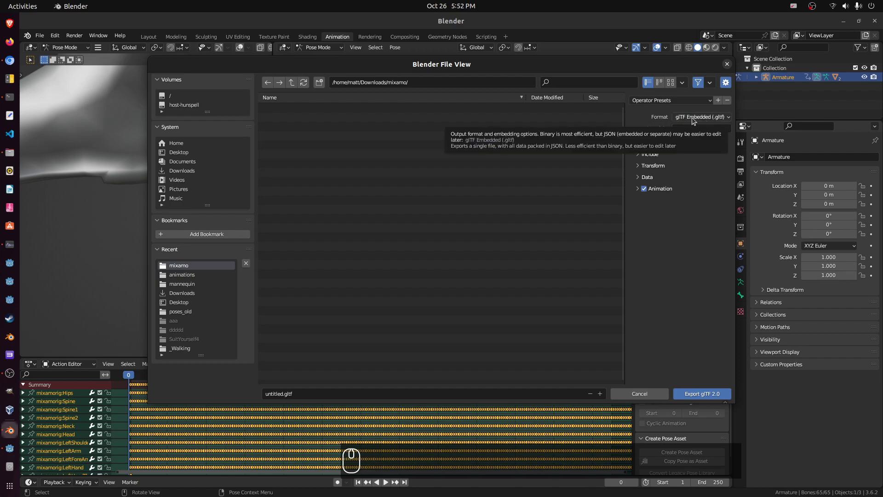
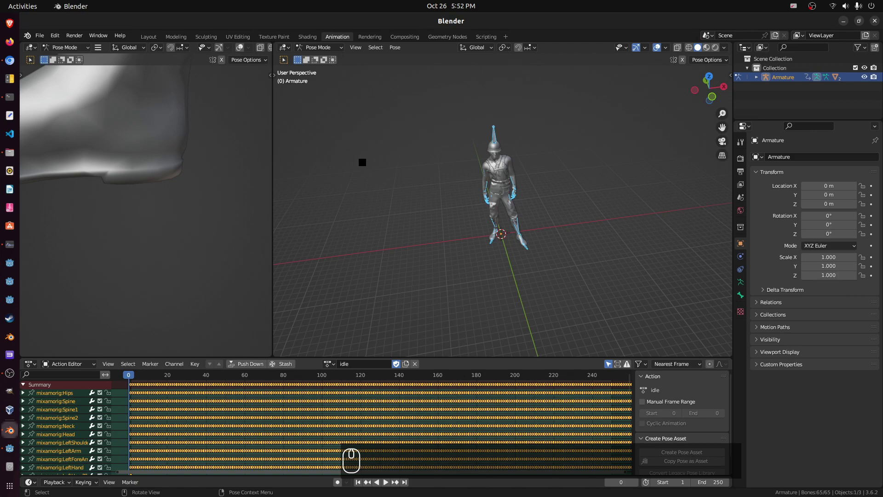
Return the armature to Object Mode and bring up System Monitor.
key("alt+Tab")
key("alt+Tab")
key("alt+Tab")
key("alt+Tab")
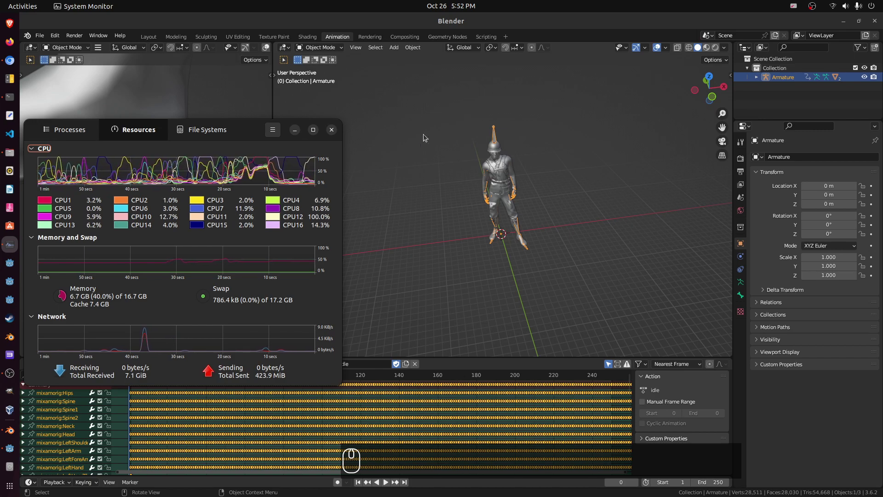
Check the blender process in System Monitor's Processes list, then close the monitor.
key("alt+Tab")
key("alt+Tab")
left_click(71, 129)
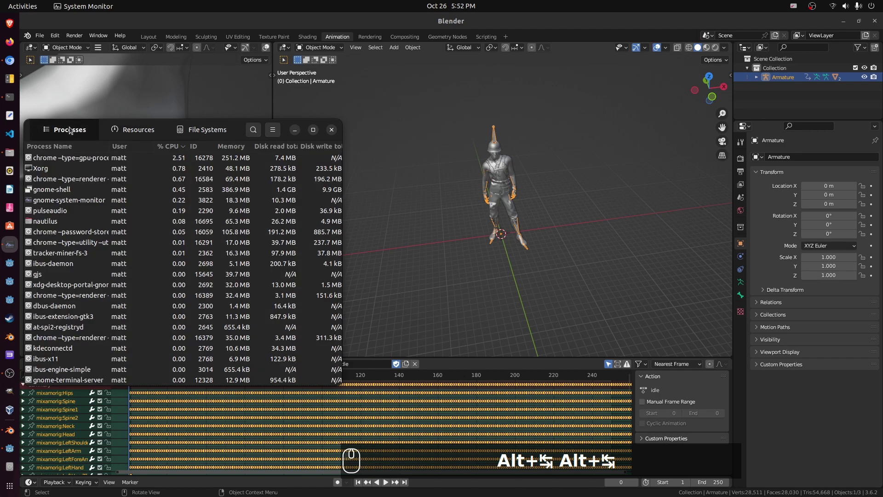
type("blender")
left_click(298, 131)
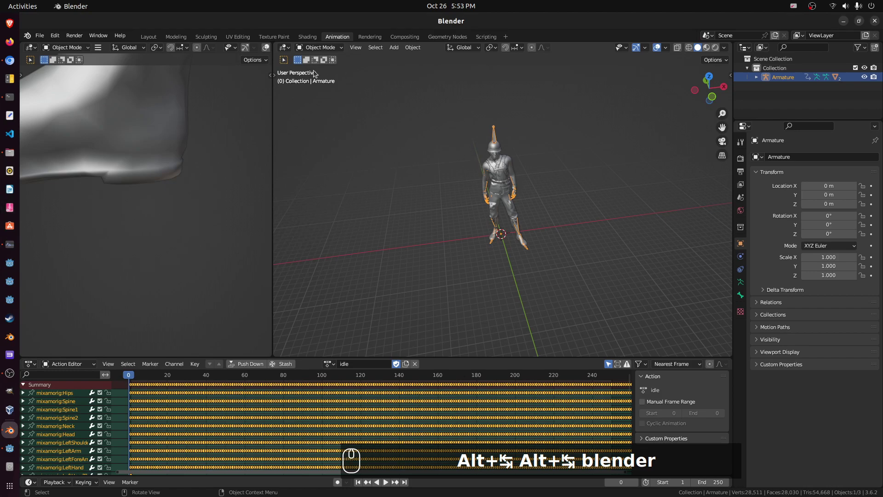
Move soldier.gltf from Downloads/mixamo into the ImportMixamo/assets/soldier folder in Files.
left_click(10, 154)
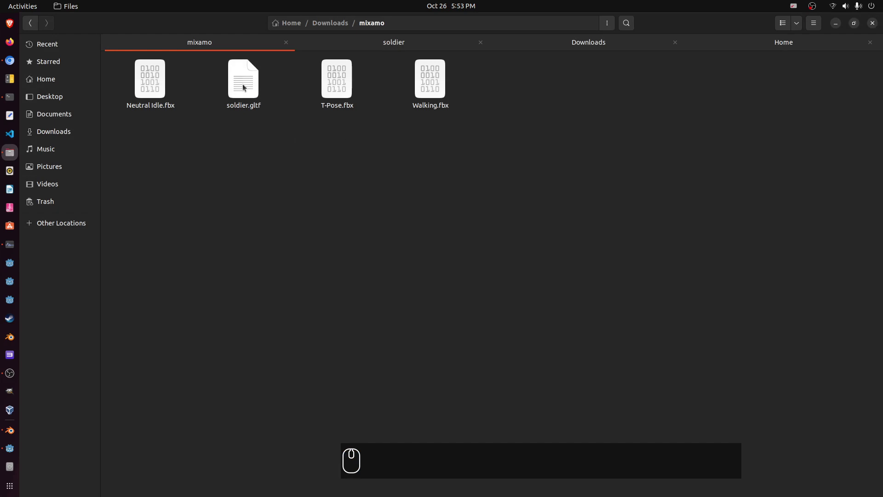
left_click(244, 85)
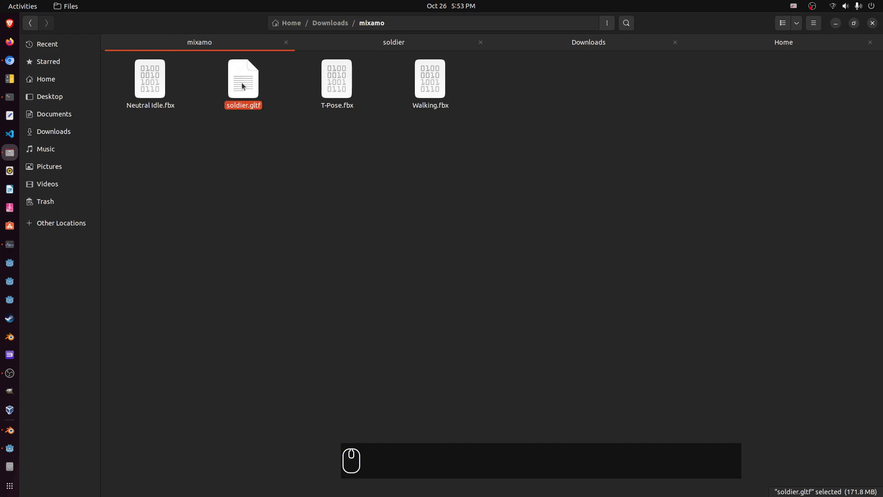
left_click(274, 115)
left_click(395, 43)
left_click_drag(365, 151, 348, 32)
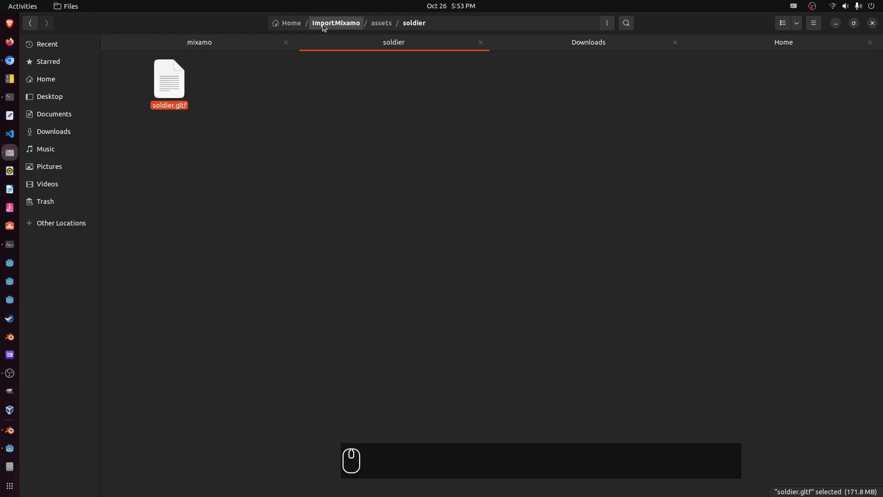
left_click_drag(379, 160, 143, 409)
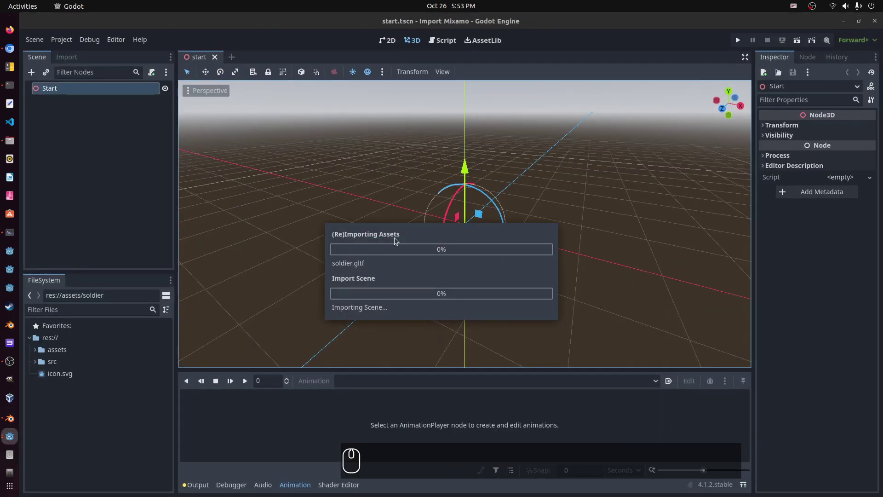
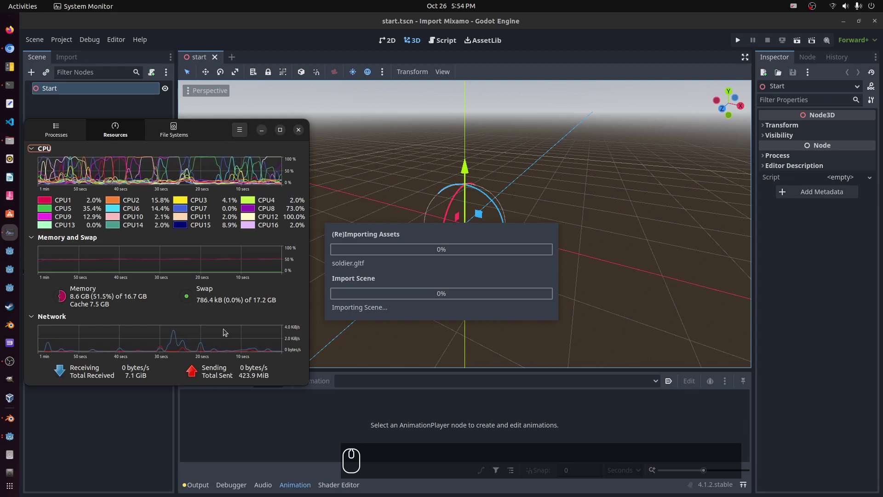
After Godot's asset import finishes, dismiss System Monitor and expand assets/soldier in the FileSystem dock.
left_click(17, 424)
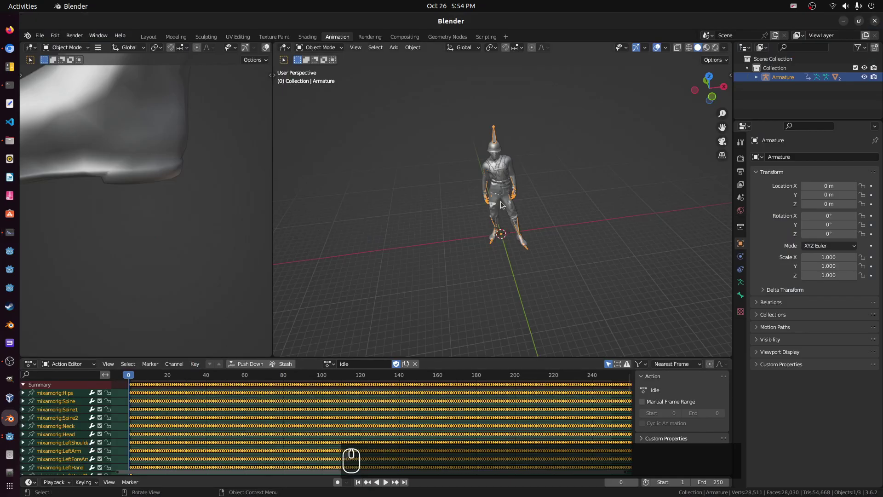
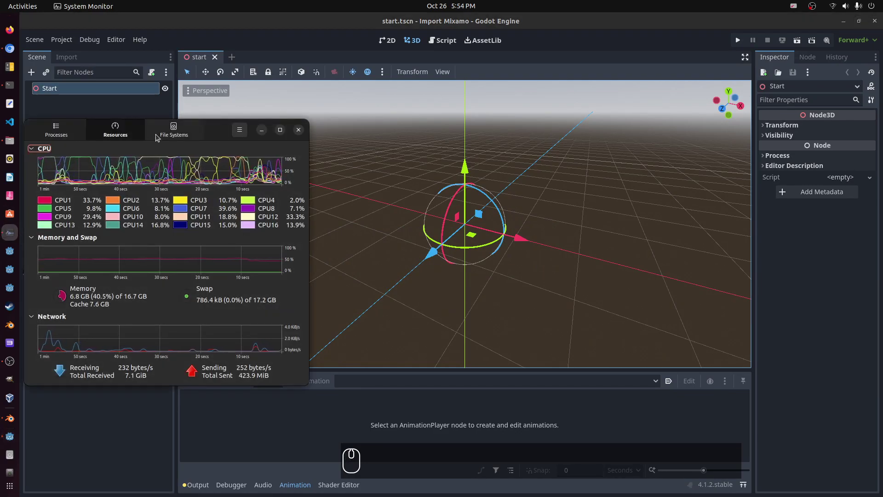
left_click(256, 135)
left_click(260, 131)
left_click(36, 353)
left_click(42, 366)
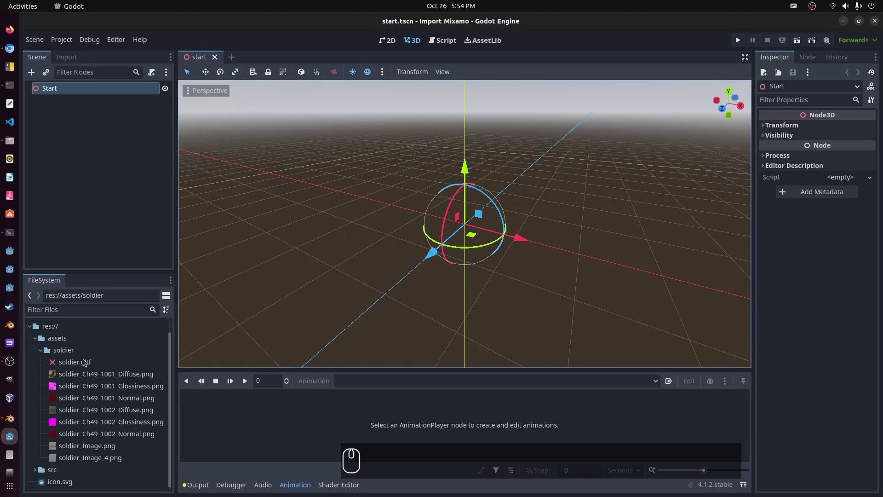
Drop soldier.gltf from the FileSystem dock into the 3D viewport of the start scene.
left_click(85, 365)
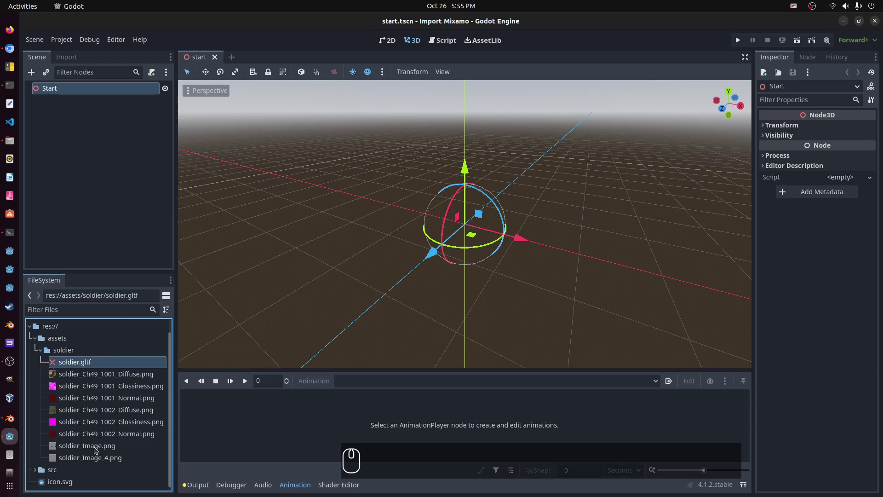
left_click_drag(76, 363, 314, 218)
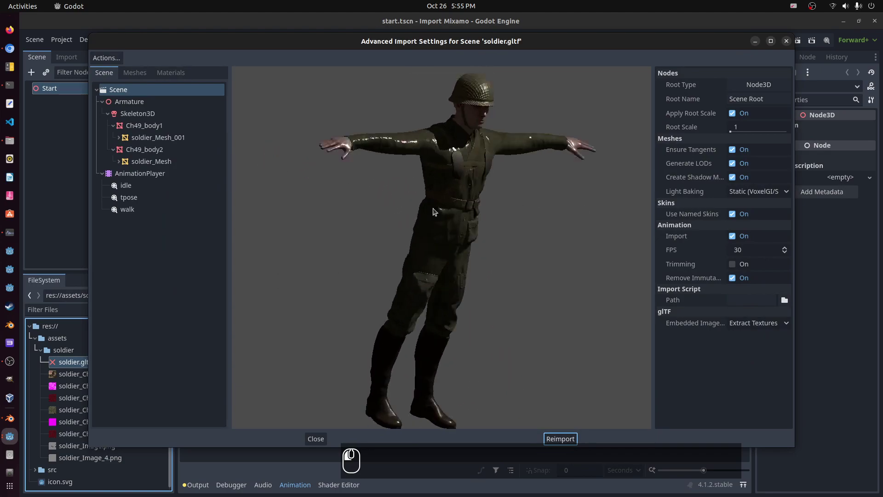
Set the soldier scene root's Root Scale to 0.01 in Advanced Import Settings, then show the idle animation's settings.
left_click_drag(501, 196, 459, 165)
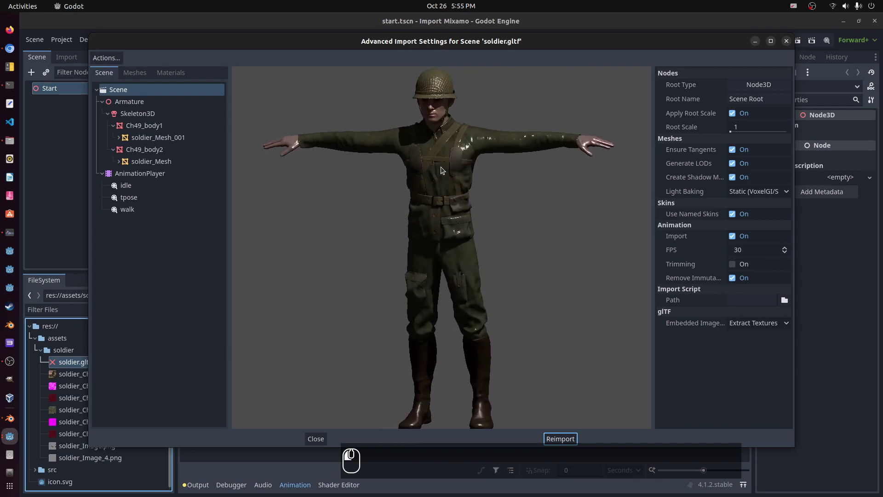
left_click_drag(443, 168, 139, 90)
left_click(139, 90)
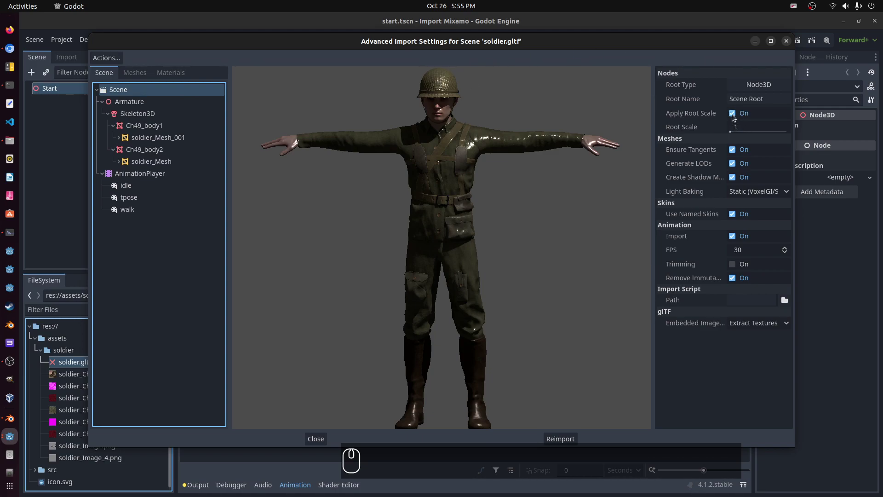
left_click(757, 132)
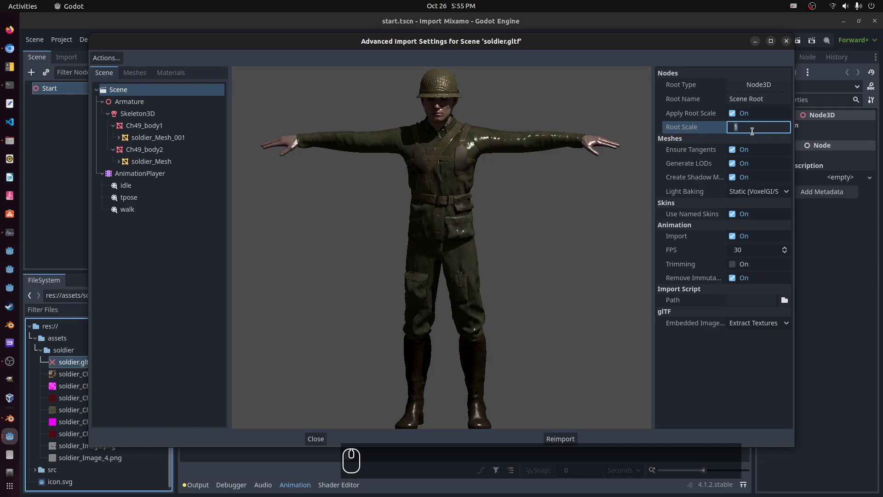
key("KP_0")
key("KP_Decimal")
key("KP_0")
key("KP_1")
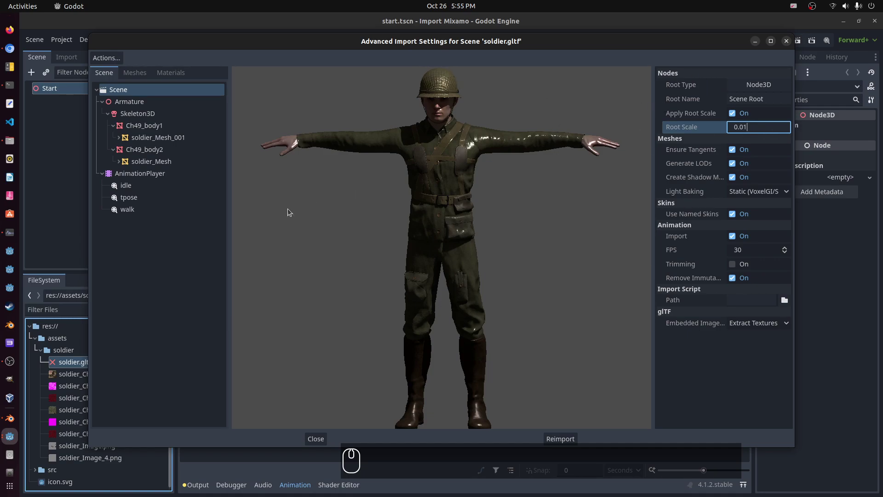
left_click_drag(148, 192, 152, 191)
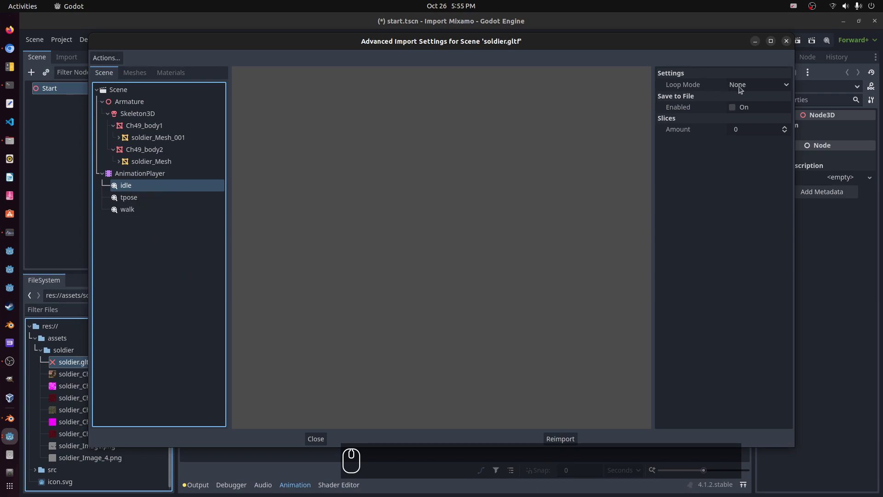
Set Loop Mode to Linear for the idle and walk animations and reimport the soldier.
left_click(743, 91)
left_click(754, 108)
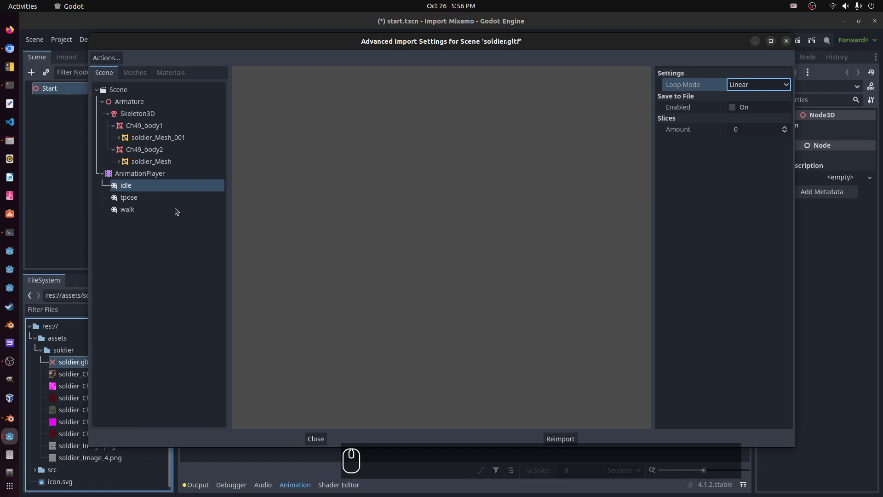
left_click(140, 212)
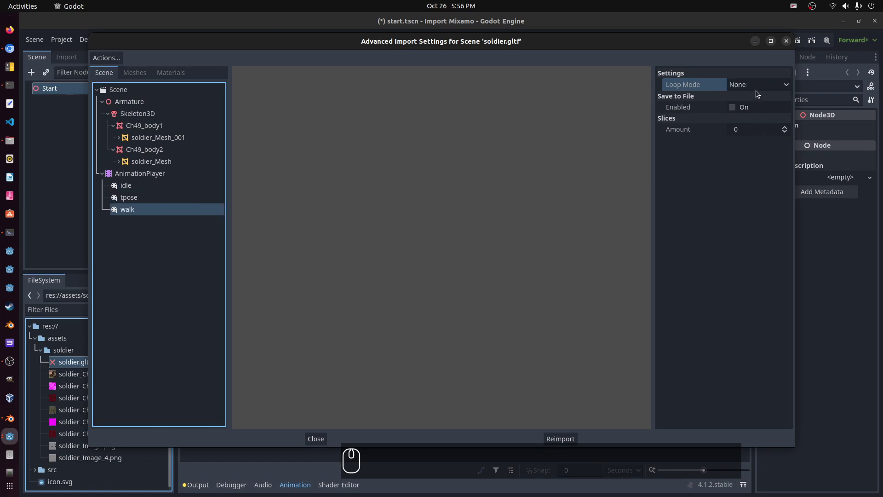
left_click_drag(751, 83, 758, 112)
left_click_drag(758, 112, 576, 429)
left_click(587, 436)
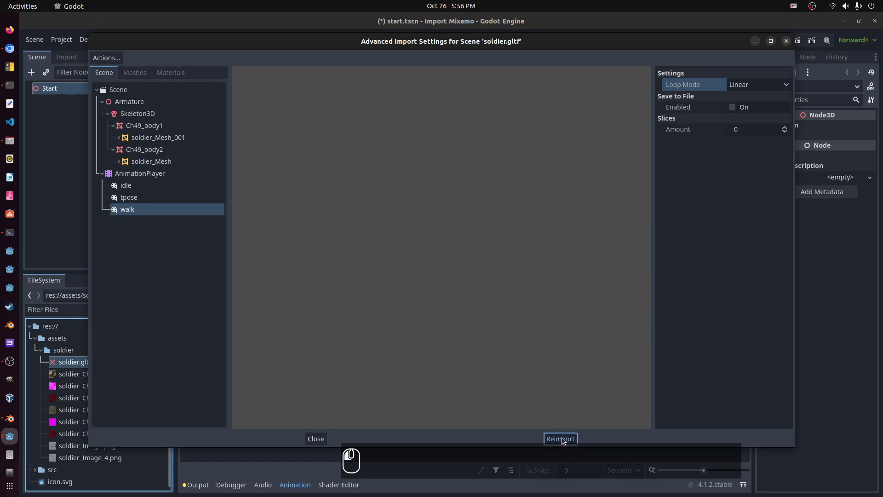
left_click(564, 440)
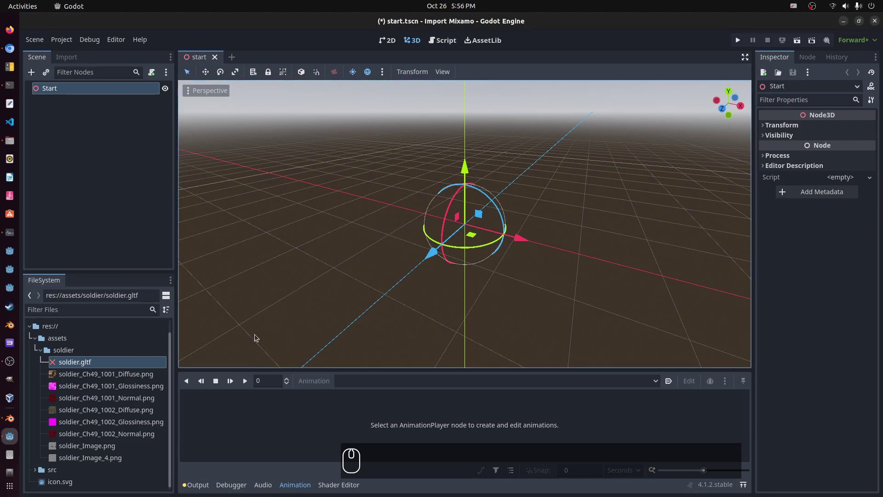
Create a new inherited scene from soldier.gltf.
left_click(80, 368)
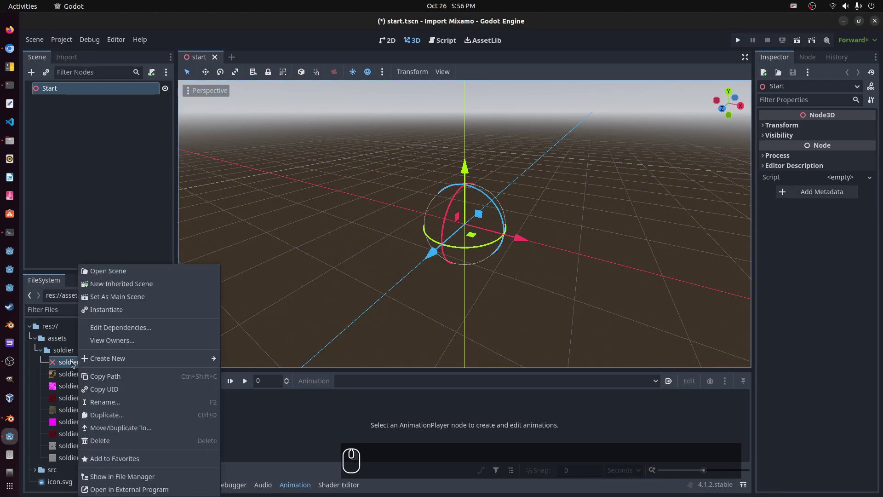
left_click(260, 34)
left_click(80, 365)
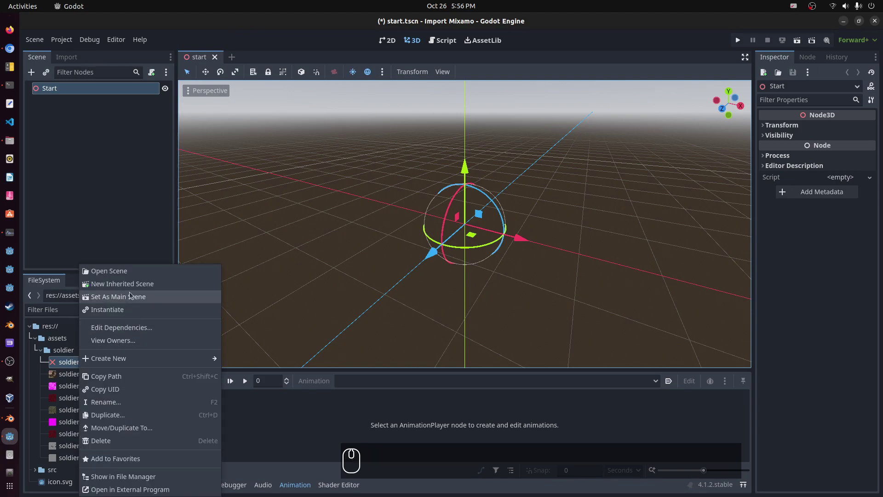
left_click(130, 290)
scroll("up", 3)
scroll("down", 3)
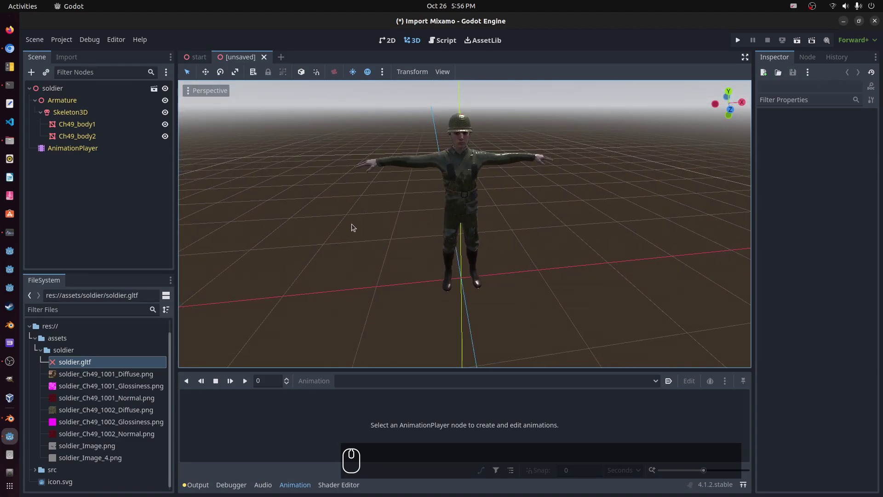
Start saving the scene and point the save dialog at res://src/soldier.
key("ctrl+s")
left_click_drag(351, 148, 464, 218)
type("soldier")
key("Return")
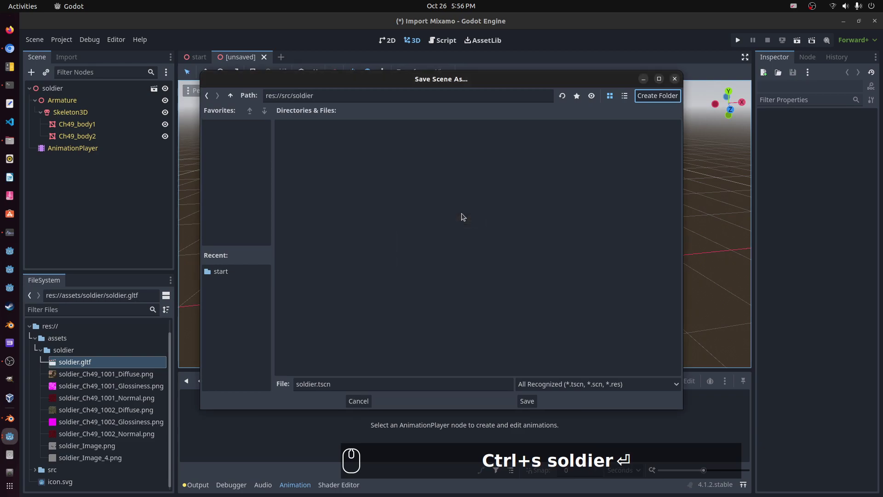
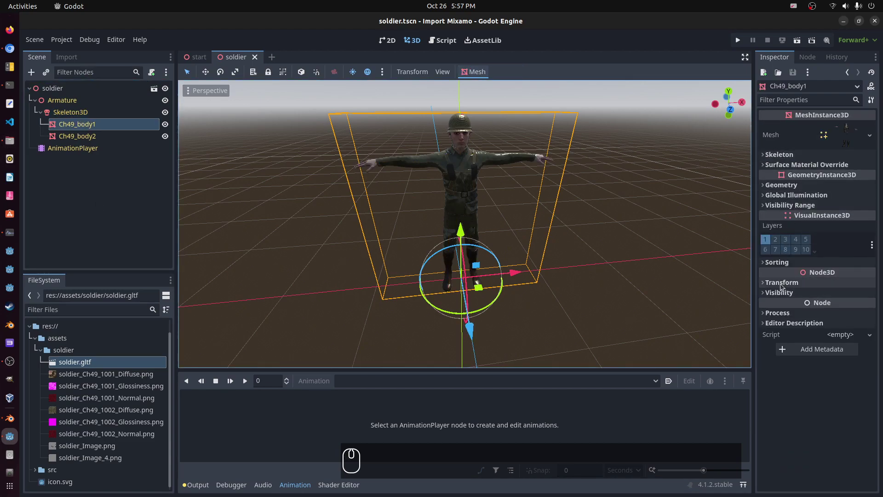
Select the AnimationPlayer node and play the soldier's idle animation.
left_click_drag(782, 286, 36, 177)
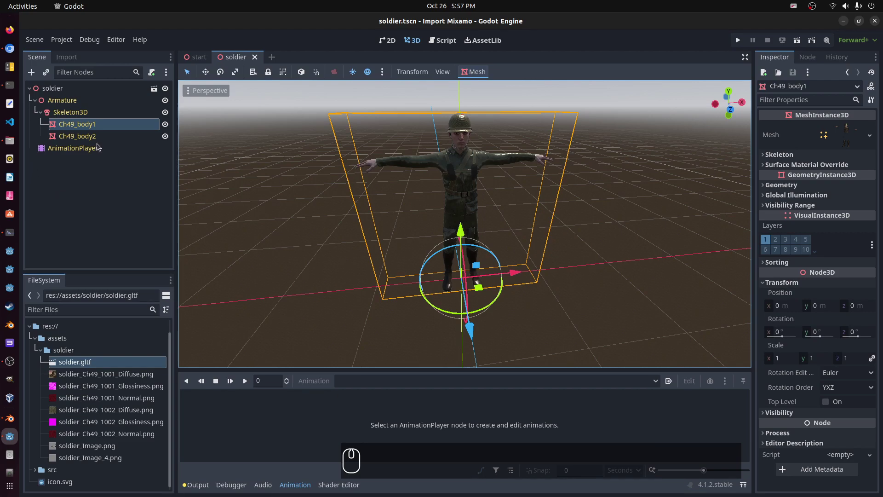
left_click(94, 150)
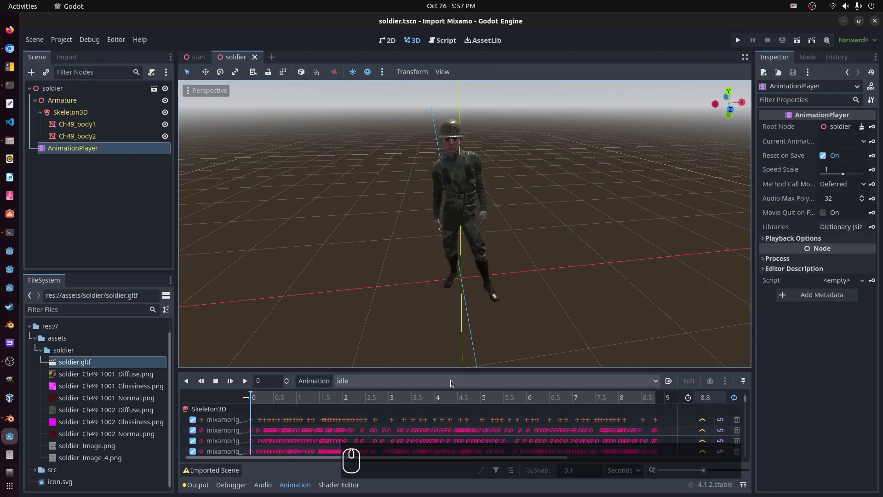
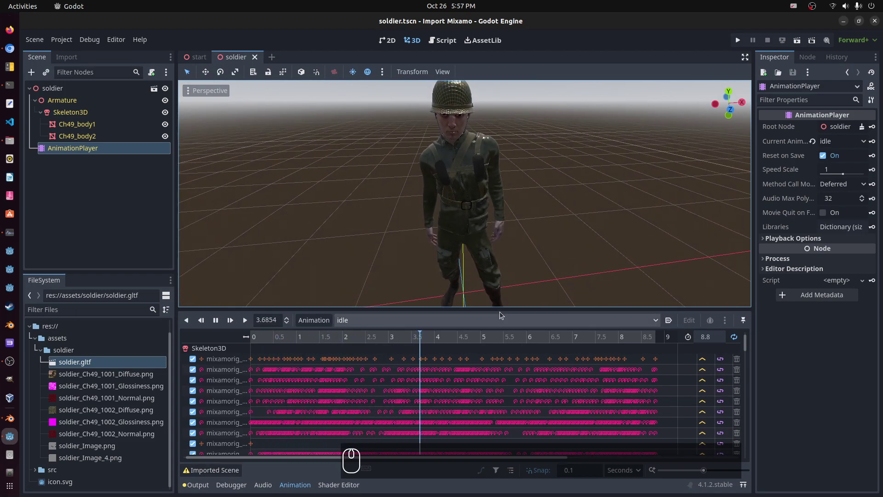
scroll("down", 3)
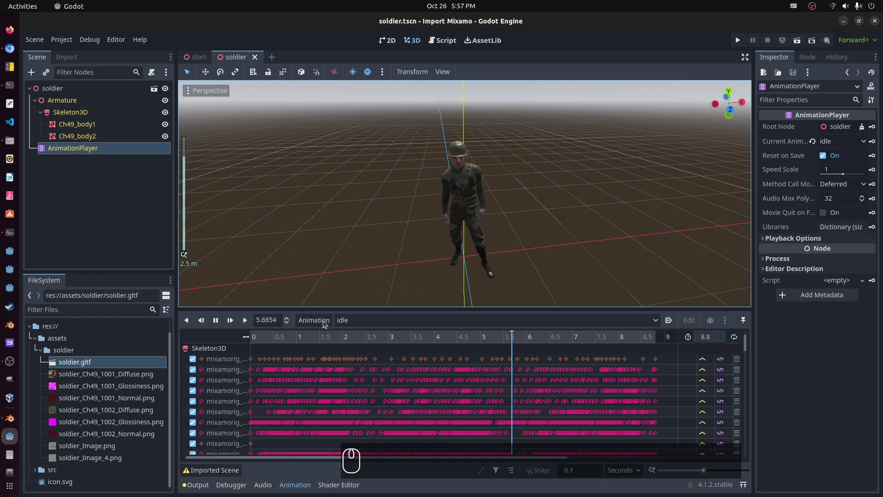
left_click(362, 325)
Switch the animation to walk, then select the Skeleton3D node.
left_click_drag(369, 349, 357, 358)
left_click_drag(357, 359, 344, 205)
left_click(217, 323)
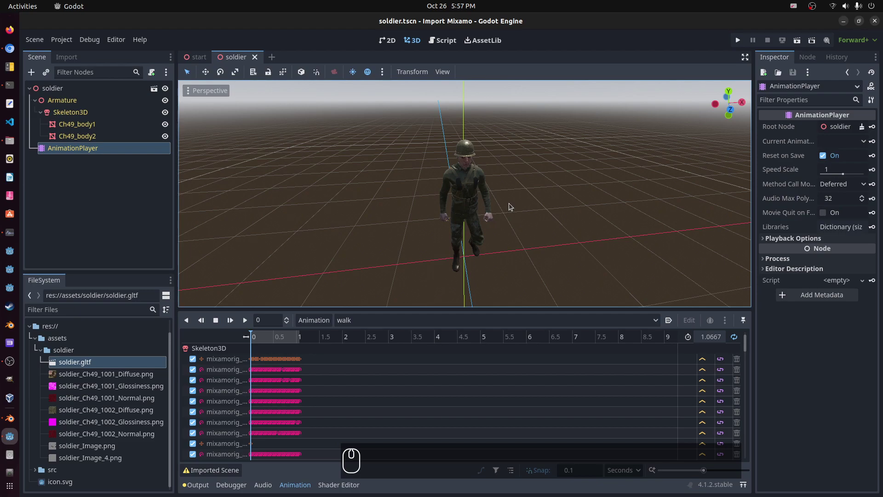
left_click_drag(93, 116, 327, 101)
Create a physical skeleton for the soldier from the Skeleton3D tools.
left_click(482, 74)
left_click_drag(534, 85, 473, 98)
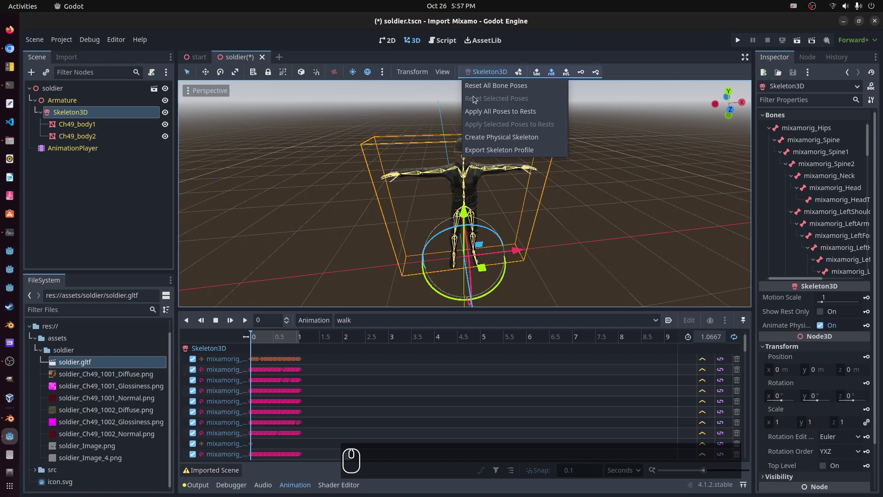
left_click(476, 138)
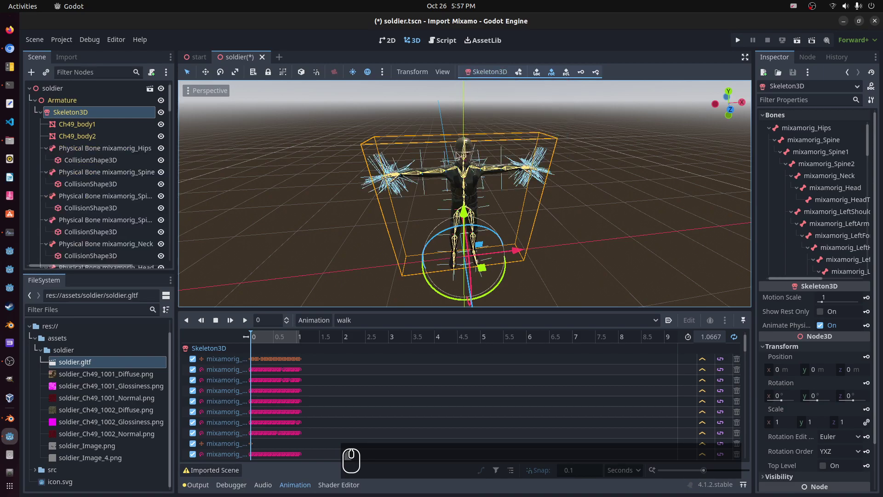
Zoom and orbit the viewport to inspect the physical bones on the soldier's upper body.
scroll("up", 3)
middle_click(370, 195)
scroll("up", 3)
scroll("down", 3)
left_click_drag(161, 127, 663, 162)
middle_click(662, 162)
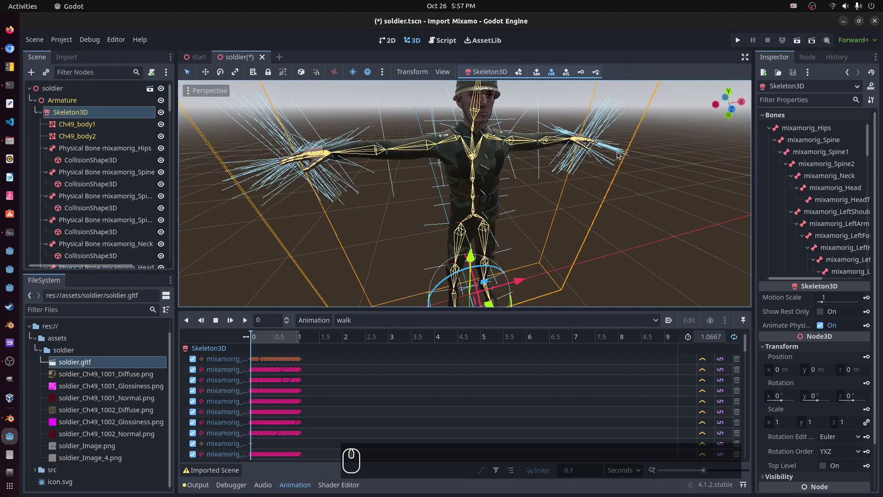